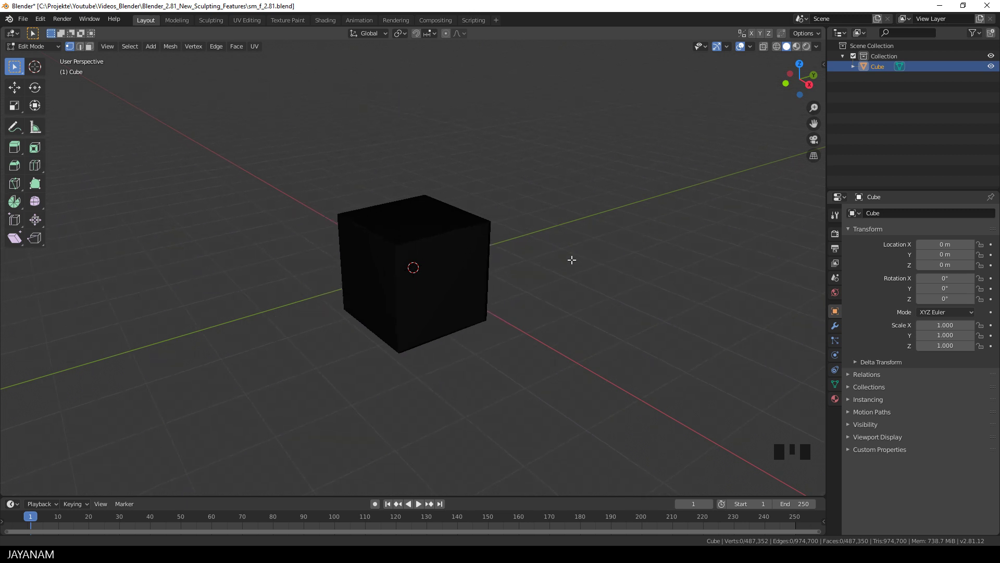
# Step: Enter Sculpt Mode, save the file, and set up the Scrape brush with a larger radius
pyautogui.press('Tab')
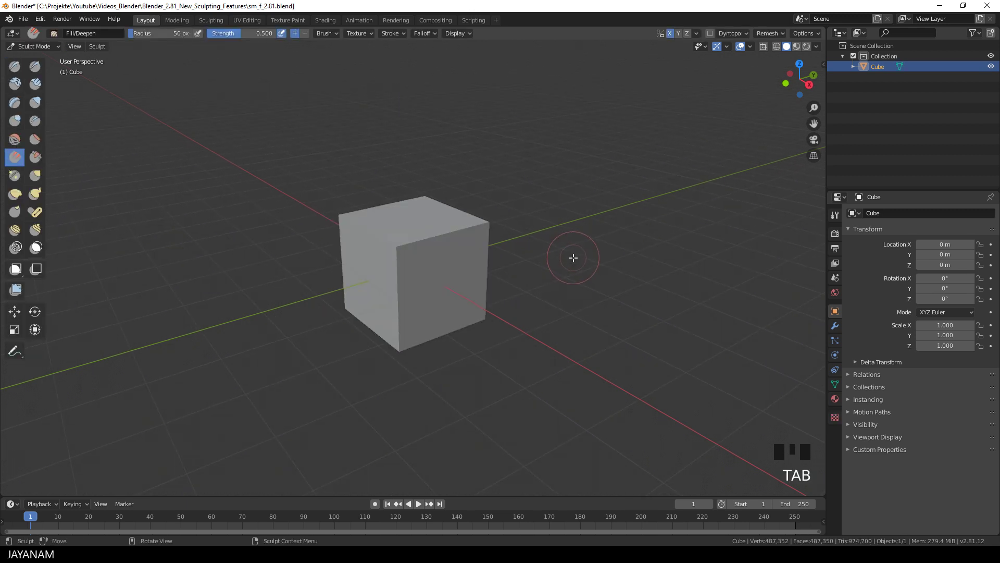
pyautogui.press('ctrl+s')
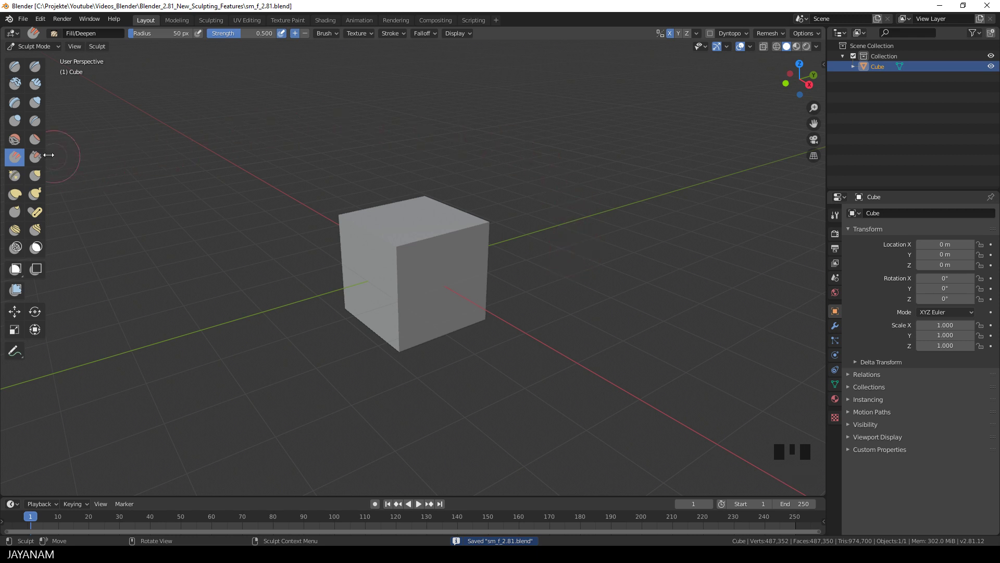
pyautogui.click(39, 160)
pyautogui.moveTo(249, 201); pyautogui.dragTo(403, 237)
pyautogui.press('f')
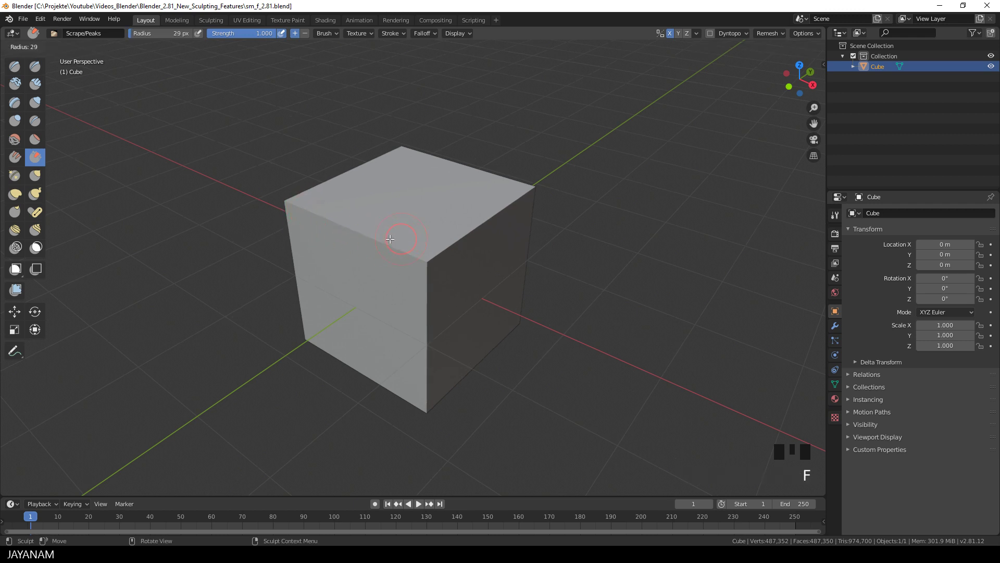
# Step: Scrape along the cube's top and side edges so they become worn and flattened
pyautogui.moveTo(425, 259); pyautogui.dragTo(550, 167)
pyautogui.moveTo(550, 167); pyautogui.dragTo(499, 234)
pyautogui.click(499, 234)
pyautogui.moveTo(545, 206); pyautogui.dragTo(388, 258)
pyautogui.moveTo(388, 258); pyautogui.dragTo(442, 279)
pyautogui.middleClick(442, 279)
pyautogui.click(425, 224)
pyautogui.middleClick(358, 375)
pyautogui.moveTo(433, 396); pyautogui.dragTo(476, 337)
# Step: Scrape the underside and remaining front edges, save, and switch to the Grab brush
pyautogui.middleClick(476, 338)
pyautogui.click(434, 233)
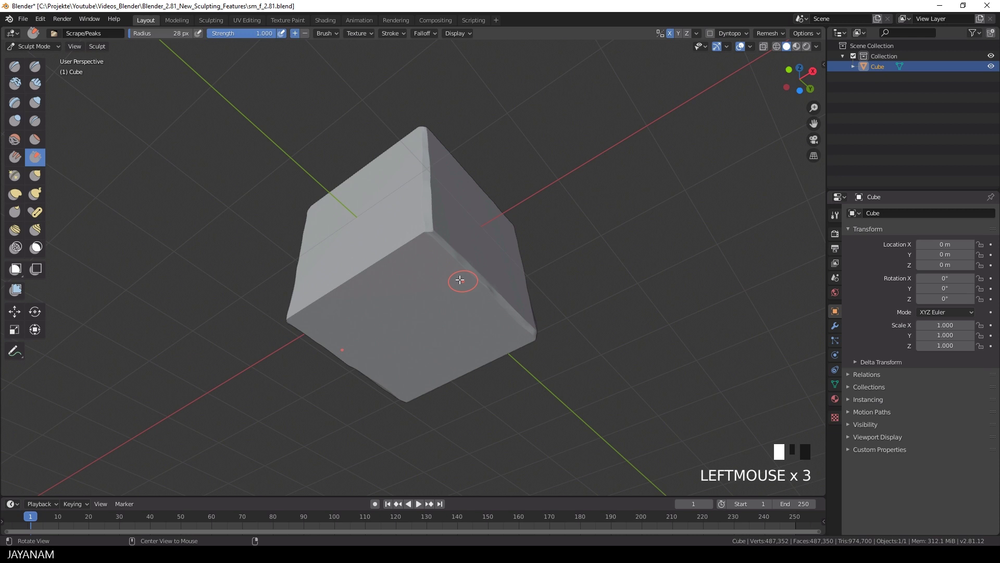
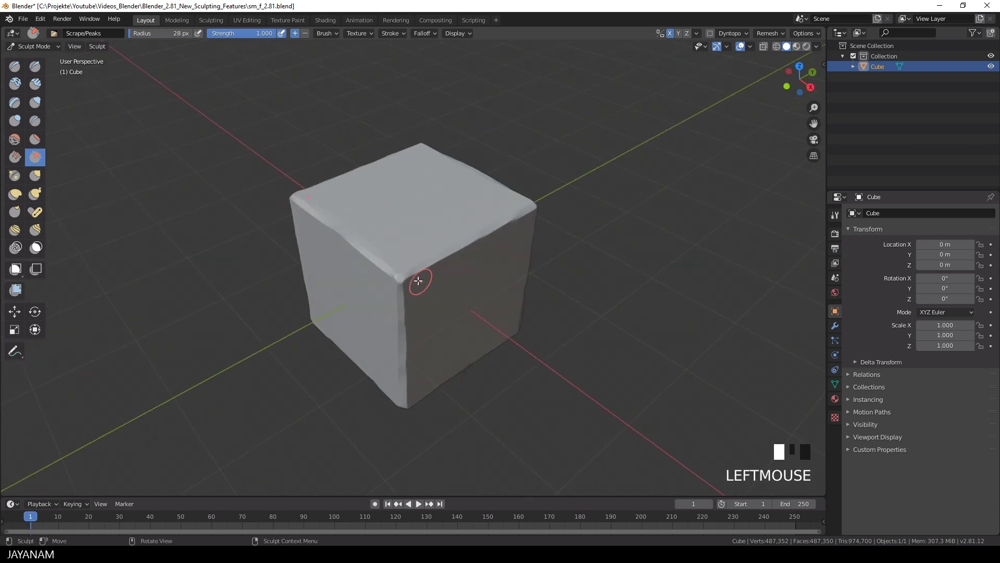
pyautogui.middleClick(417, 213)
pyautogui.moveTo(356, 231); pyautogui.dragTo(608, 183)
pyautogui.moveTo(607, 183); pyautogui.dragTo(593, 214)
pyautogui.press('ctrl+s')
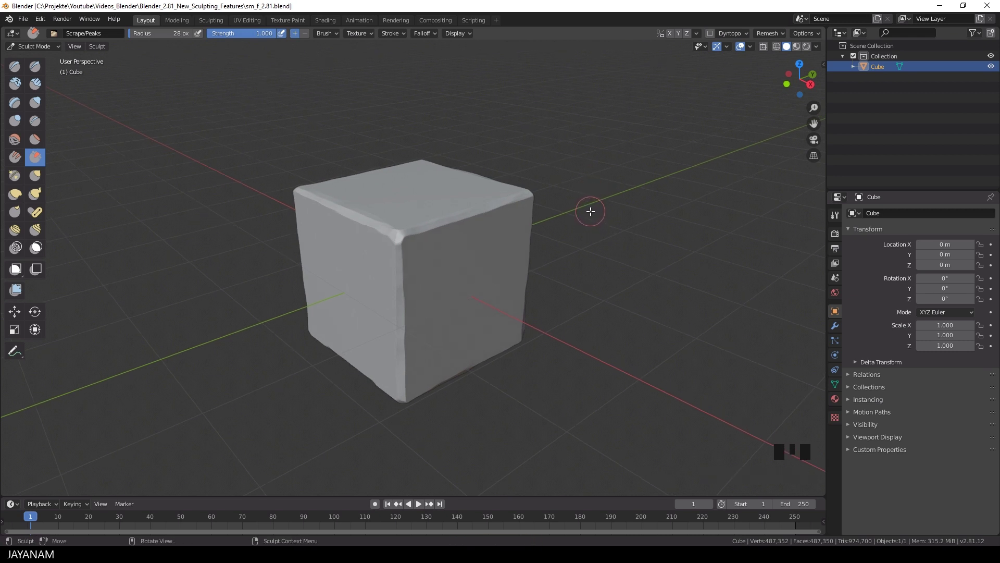
pyautogui.click(39, 178)
# Step: Enlarge the Grab brush radius, try pulling a top corner into the face, then undo it
pyautogui.moveTo(392, 37); pyautogui.dragTo(386, 62)
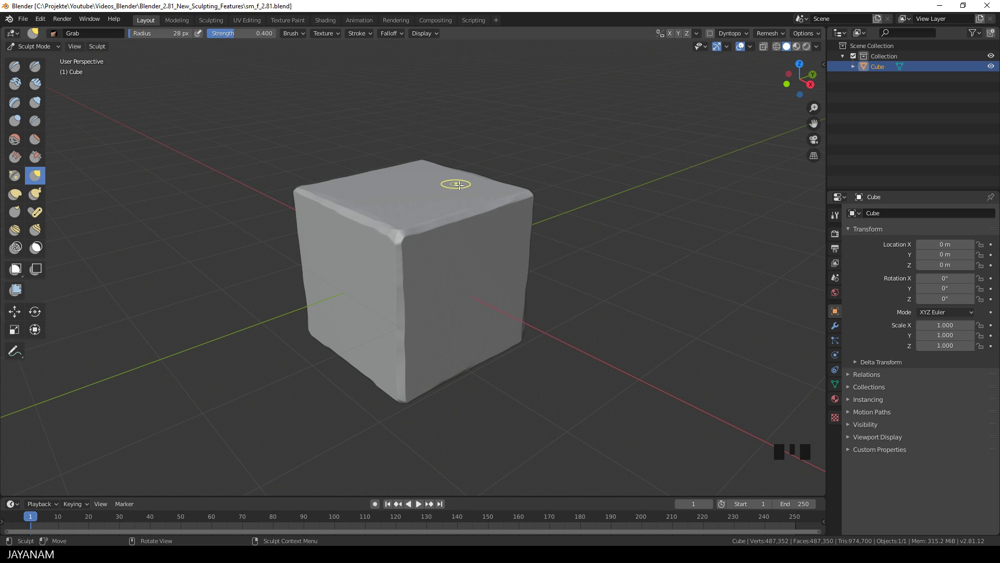
pyautogui.press('f')
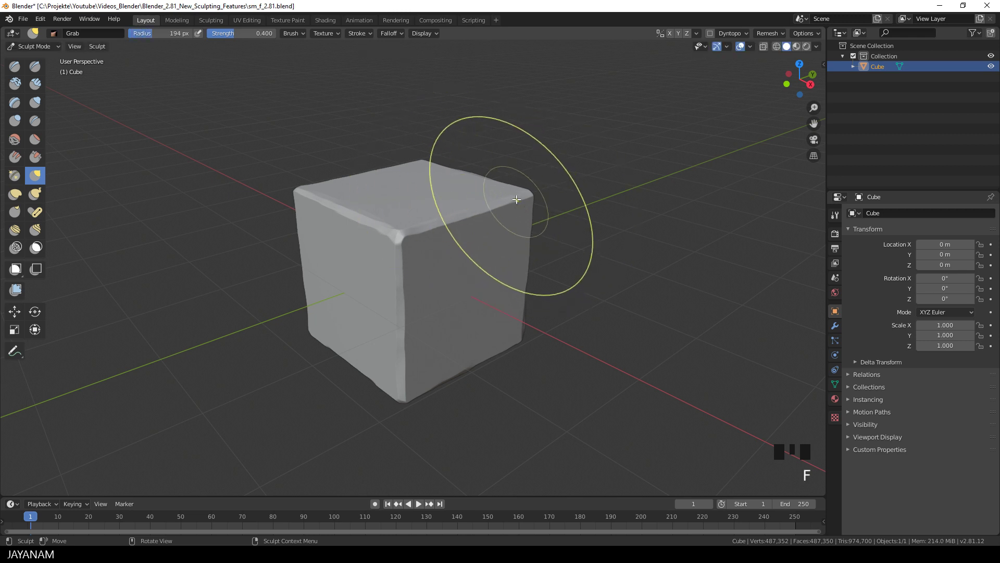
pyautogui.moveTo(513, 195); pyautogui.dragTo(495, 278)
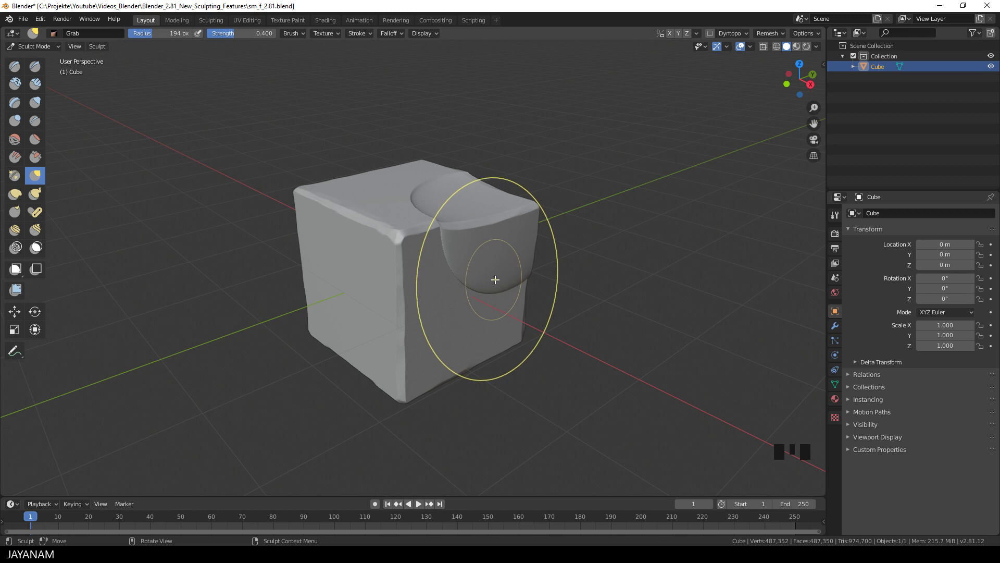
pyautogui.press('ctrl+z')
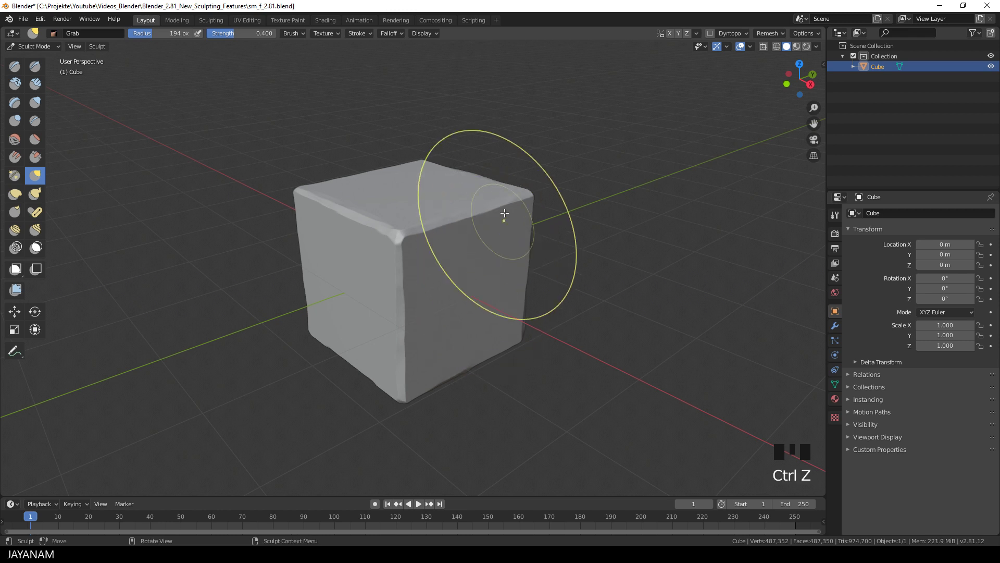
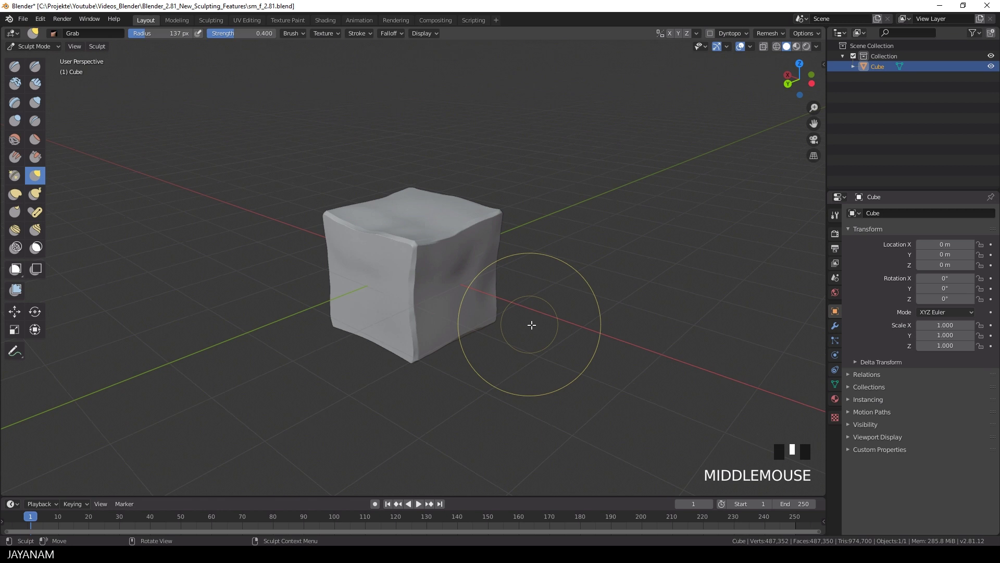
# Step: Save, paint five mask spots on the front face and invert the mask so only they are free
pyautogui.press('ctrl+s')
pyautogui.press('n')
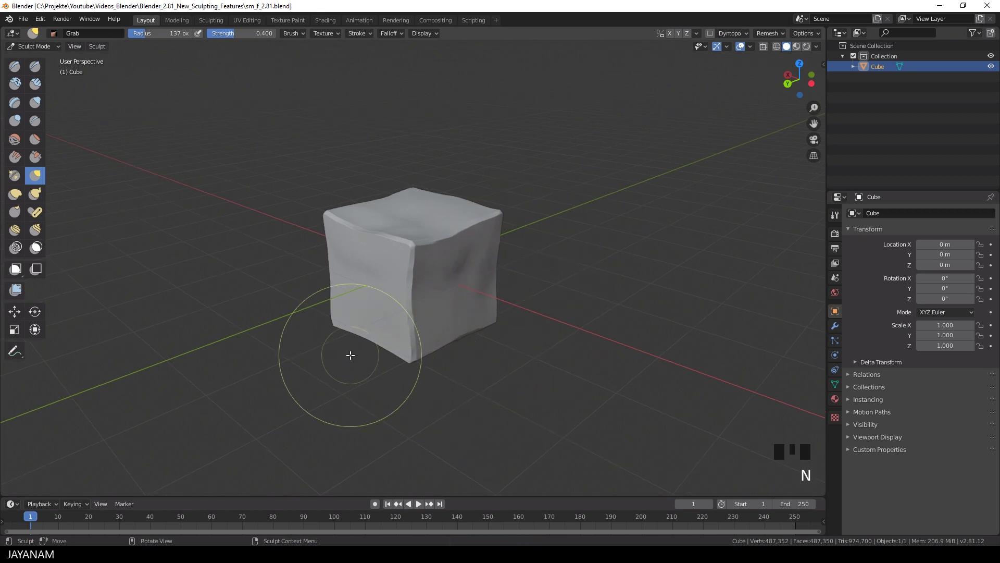
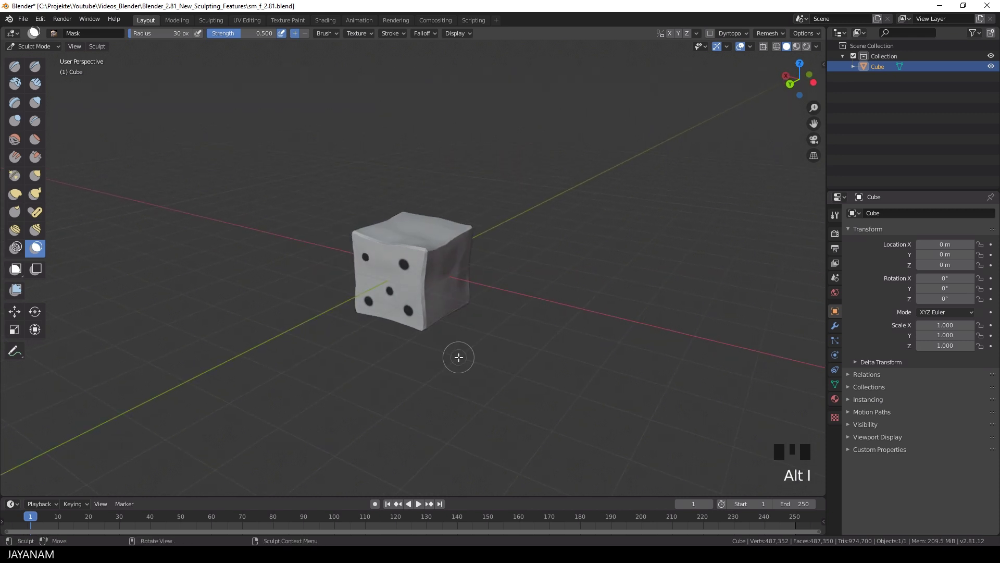
pyautogui.press('ctrl+i')
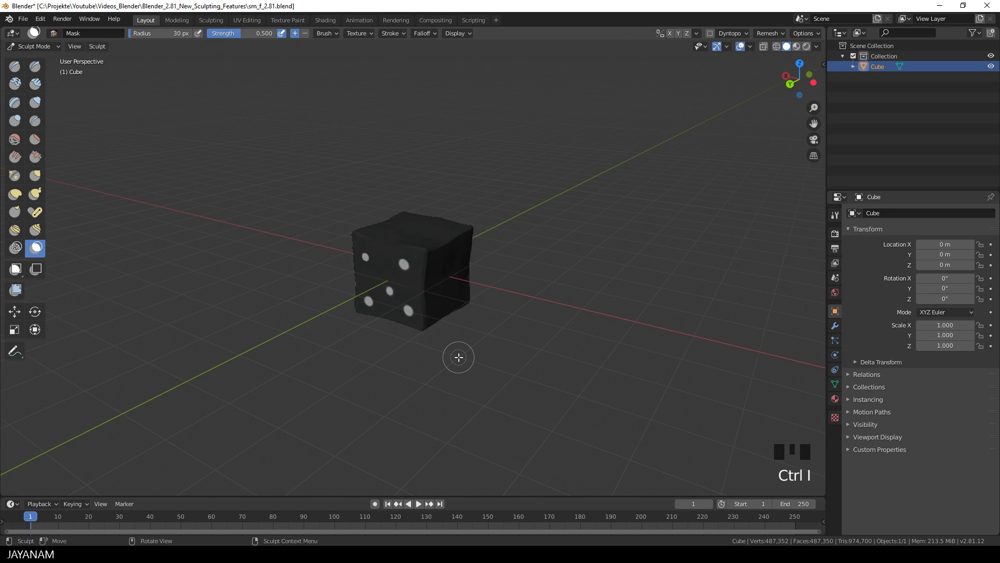
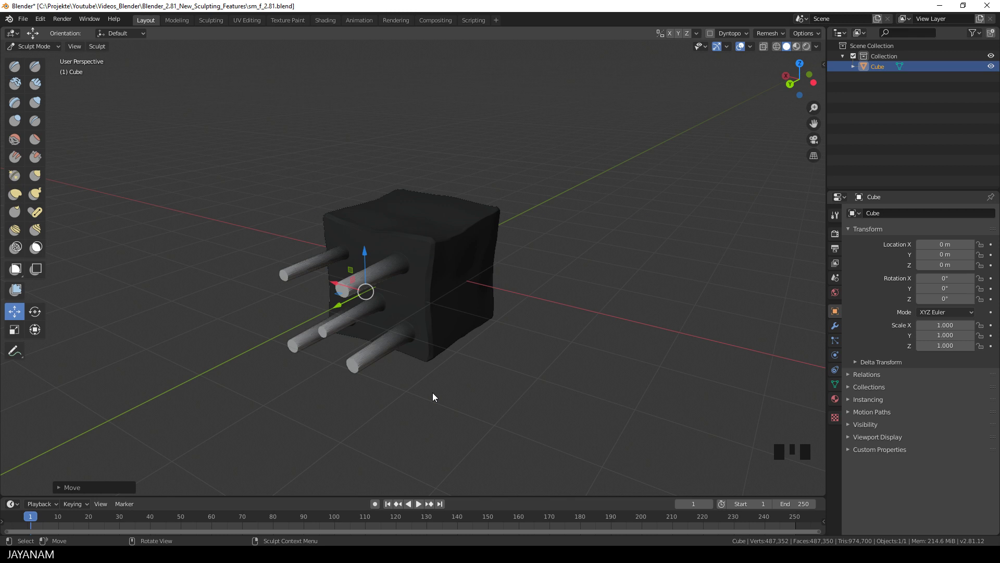
# Step: Clear the mask from the tubed cube and bring up the header's remesh settings
pyautogui.moveTo(448, 396); pyautogui.dragTo(444, 392)
pyautogui.press('alt+m')
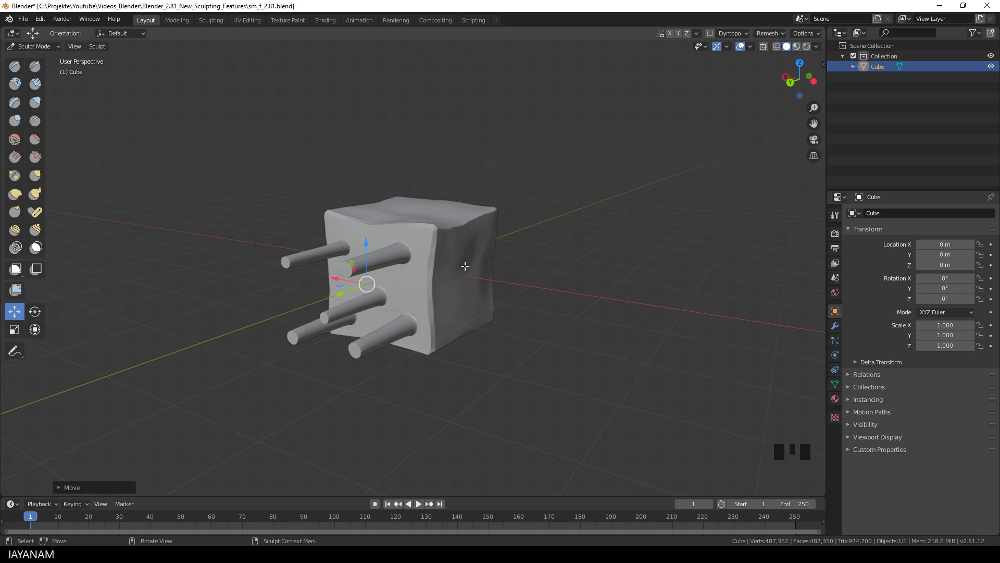
pyautogui.press('Tab')
pyautogui.scroll(3)
pyautogui.scroll(-3)
pyautogui.press('Tab')
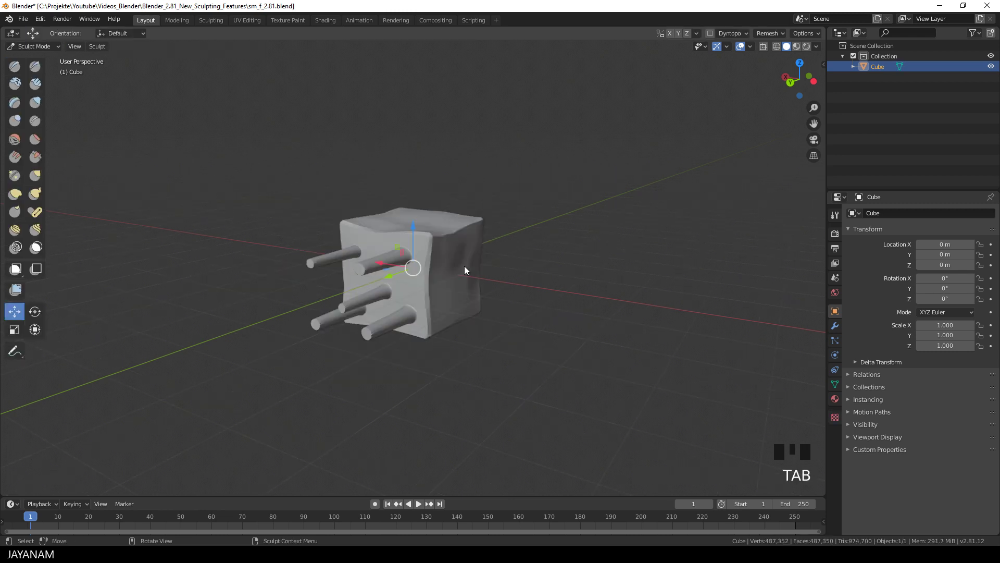
# Step: Run Remesh to fuse the tubes into the block, undo a trial, and reapply the settings
pyautogui.moveTo(786, 34); pyautogui.dragTo(785, 128)
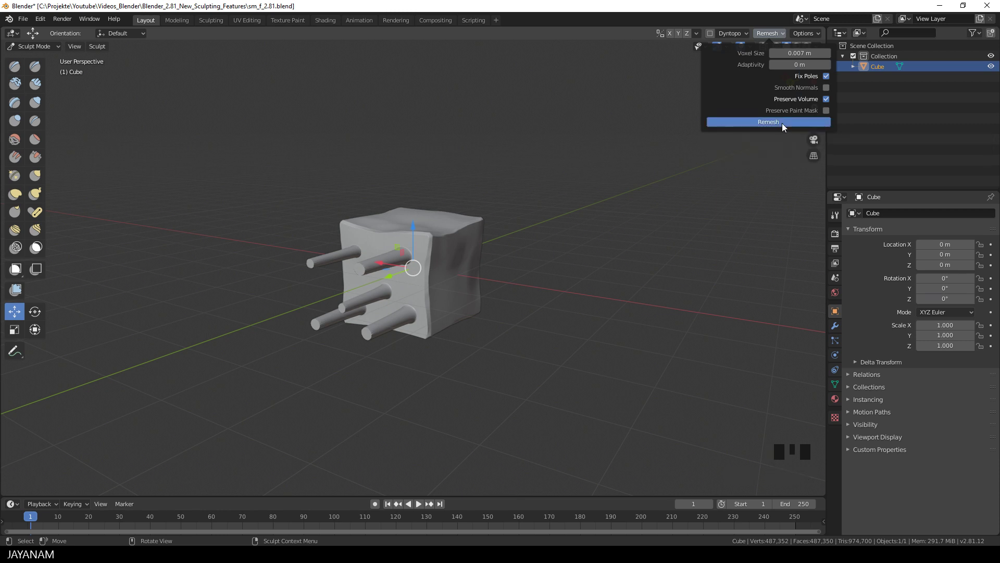
pyautogui.moveTo(450, 309); pyautogui.dragTo(455, 311)
pyautogui.press('ctrl+z')
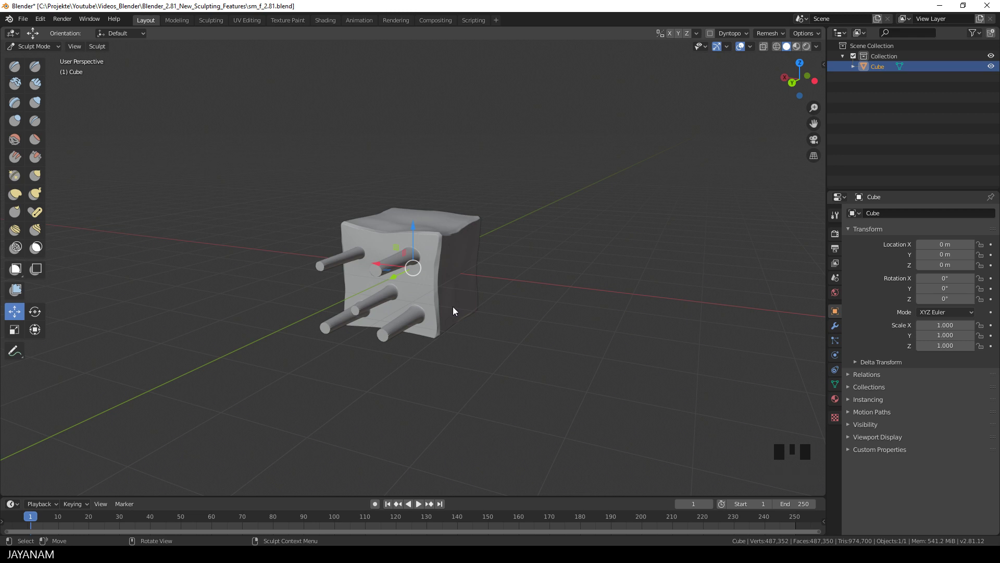
pyautogui.press('Tab')
pyautogui.press('Tab')
pyautogui.moveTo(786, 36); pyautogui.dragTo(829, 102)
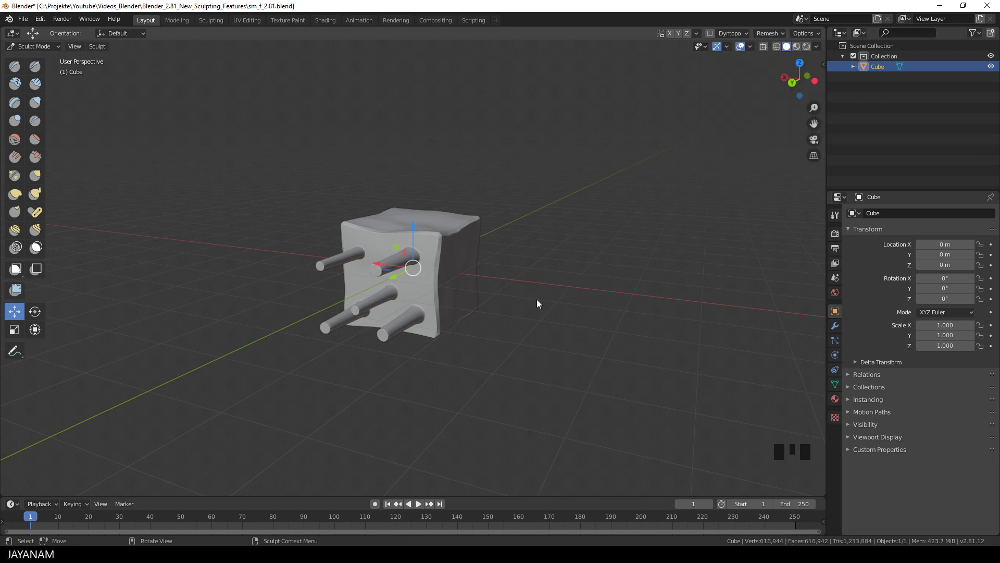
# Step: Orbit and zoom around the block to inspect the merged tube joints
pyautogui.moveTo(540, 300); pyautogui.dragTo(507, 319)
pyautogui.scroll(3)
pyautogui.moveTo(494, 321); pyautogui.dragTo(502, 275)
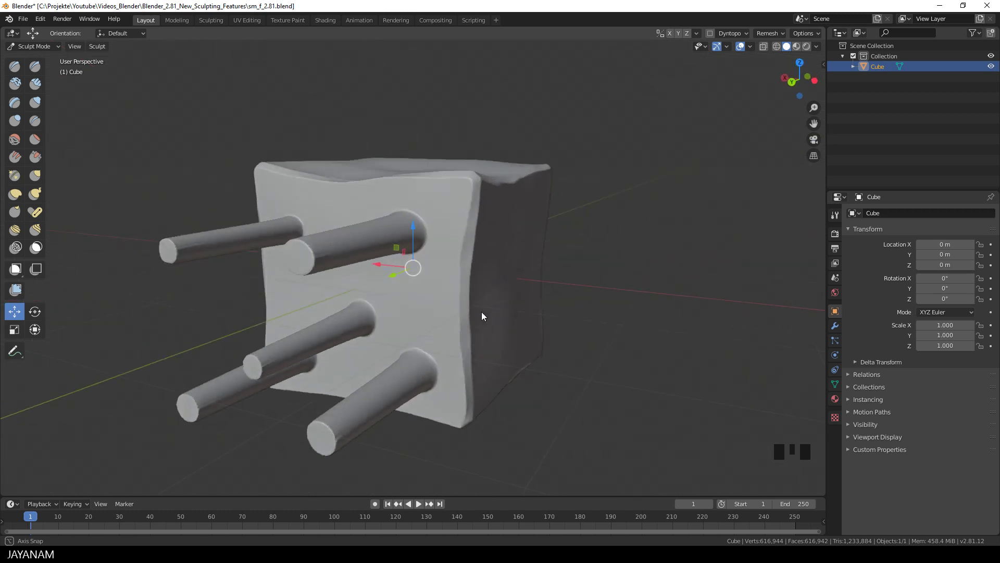
pyautogui.scroll(-3)
pyautogui.moveTo(483, 319); pyautogui.dragTo(16, 68)
pyautogui.click(16, 68)
pyautogui.scroll(3)
pyautogui.moveTo(296, 321); pyautogui.dragTo(316, 242)
pyautogui.moveTo(315, 242); pyautogui.dragTo(533, 282)
pyautogui.moveTo(533, 282); pyautogui.dragTo(481, 290)
pyautogui.middleClick(481, 290)
pyautogui.moveTo(383, 337); pyautogui.dragTo(557, 178)
pyautogui.scroll(-3)
pyautogui.moveTo(527, 225); pyautogui.dragTo(413, 234)
pyautogui.click(413, 234)
pyautogui.moveTo(444, 286); pyautogui.dragTo(492, 333)
pyautogui.moveTo(485, 330); pyautogui.dragTo(447, 316)
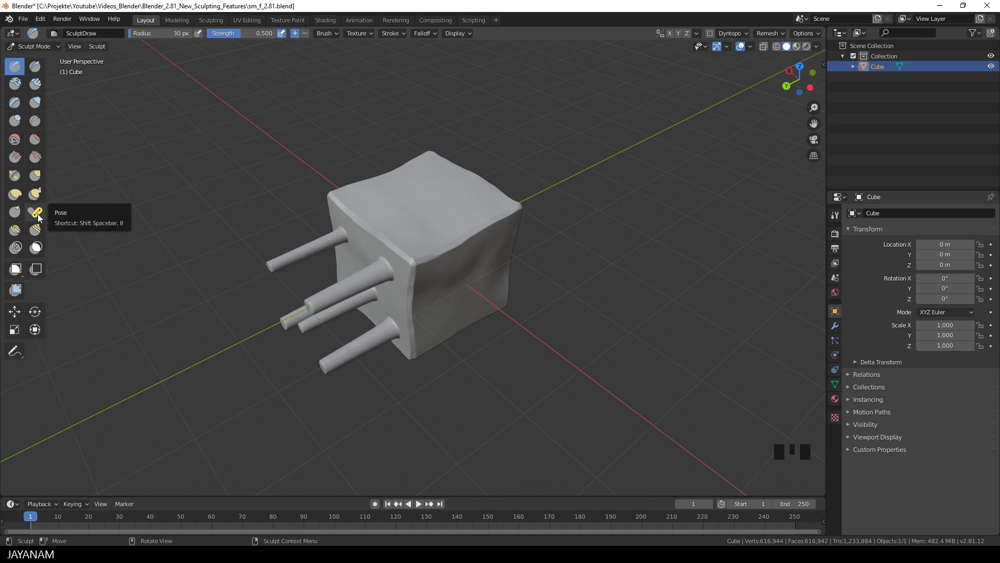
# Step: With the Pose brush sized to a tube, bend the top tube upward at a joint
pyautogui.click(40, 218)
pyautogui.moveTo(404, 244); pyautogui.dragTo(304, 261)
pyautogui.scroll(-3)
pyautogui.press('f')
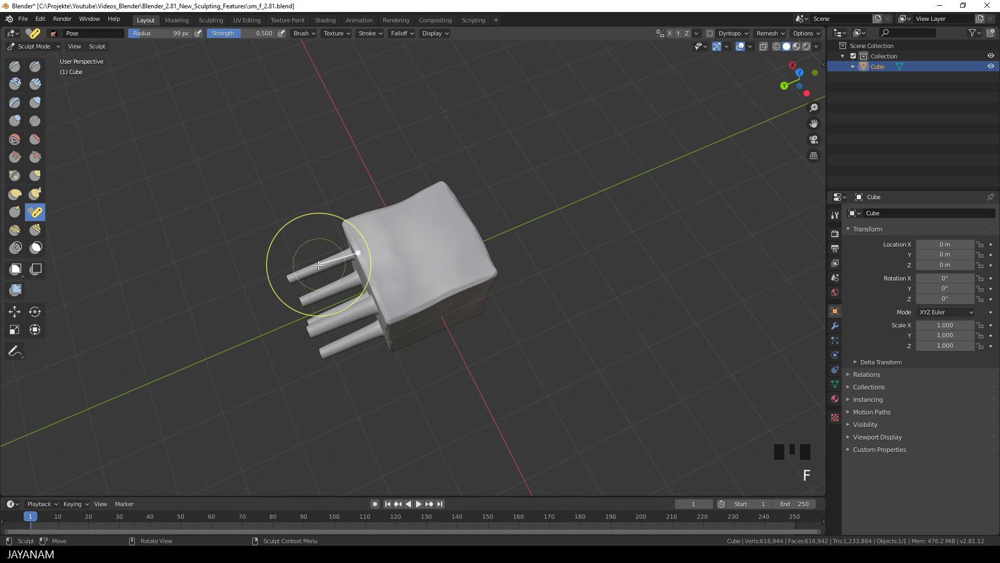
pyautogui.moveTo(300, 271); pyautogui.dragTo(285, 248)
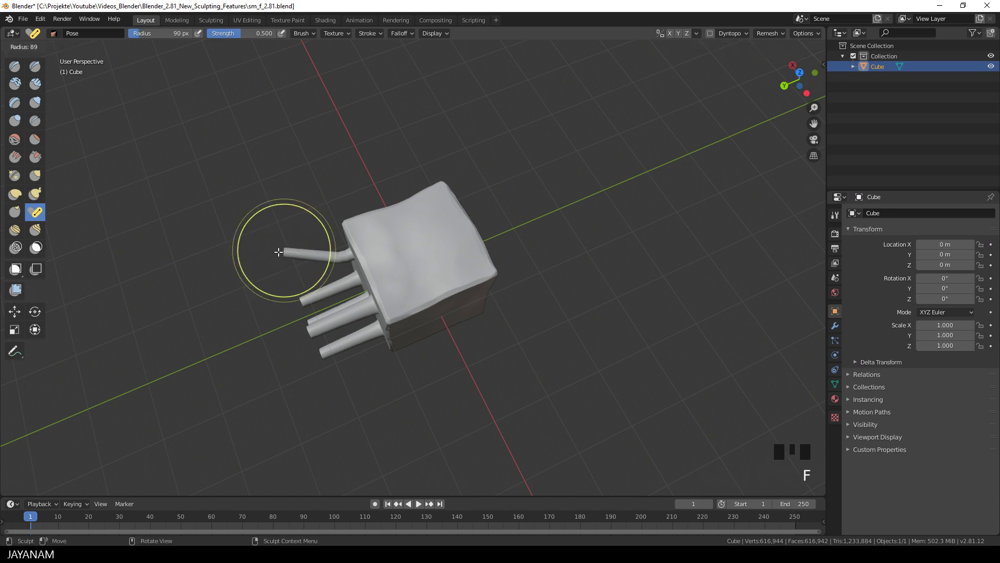
pyautogui.click(289, 246)
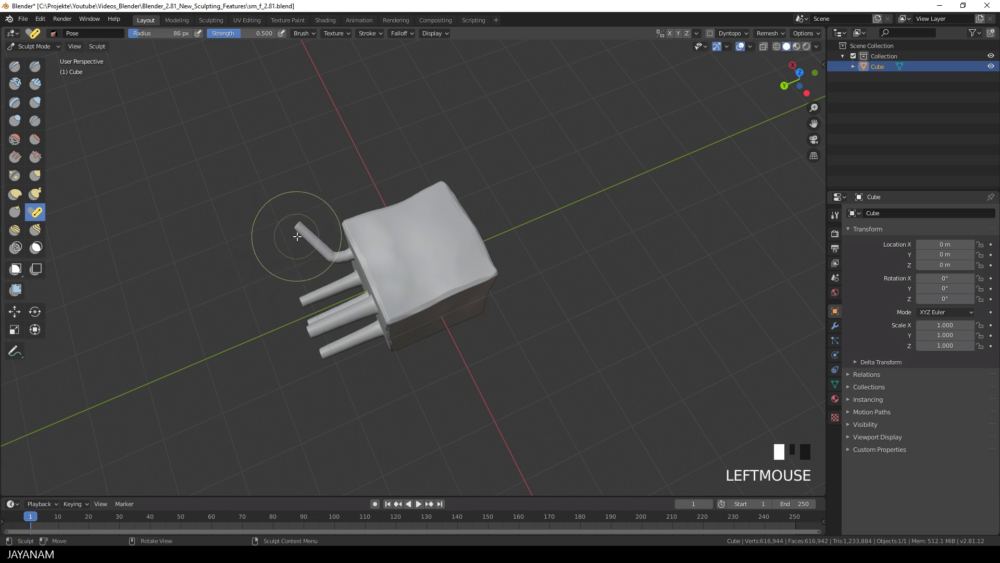
pyautogui.press('f')
pyautogui.moveTo(304, 229); pyautogui.dragTo(345, 286)
# Step: Resize the brush and bend the remaining side and lower tubes into crooked shapes
pyautogui.press('f')
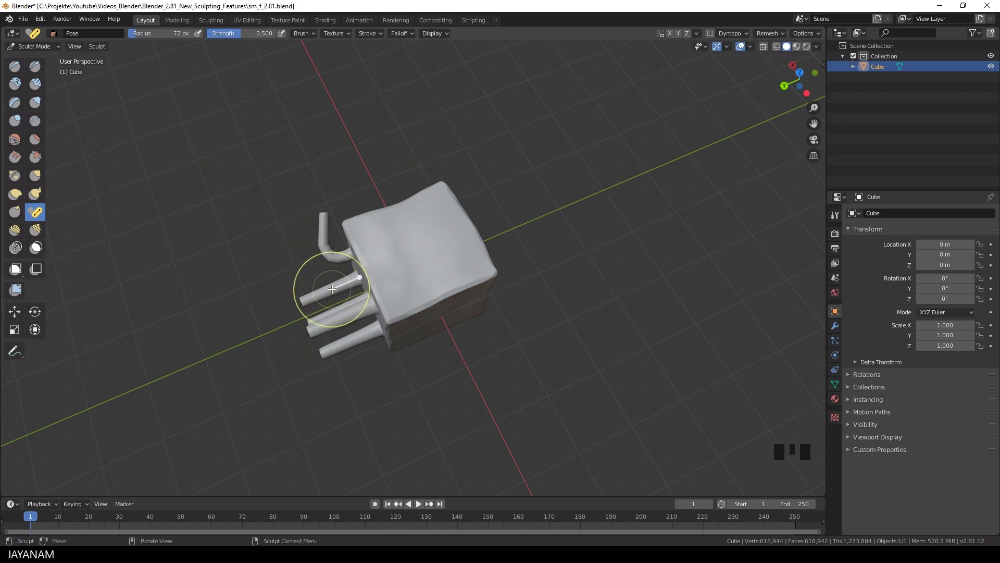
pyautogui.moveTo(322, 294); pyautogui.dragTo(302, 307)
pyautogui.moveTo(304, 307); pyautogui.dragTo(478, 321)
pyautogui.moveTo(477, 321); pyautogui.dragTo(486, 338)
pyautogui.press('f')
pyautogui.click(477, 340)
pyautogui.press('f')
pyautogui.click(467, 339)
pyautogui.press('f')
pyautogui.moveTo(491, 282); pyautogui.dragTo(515, 302)
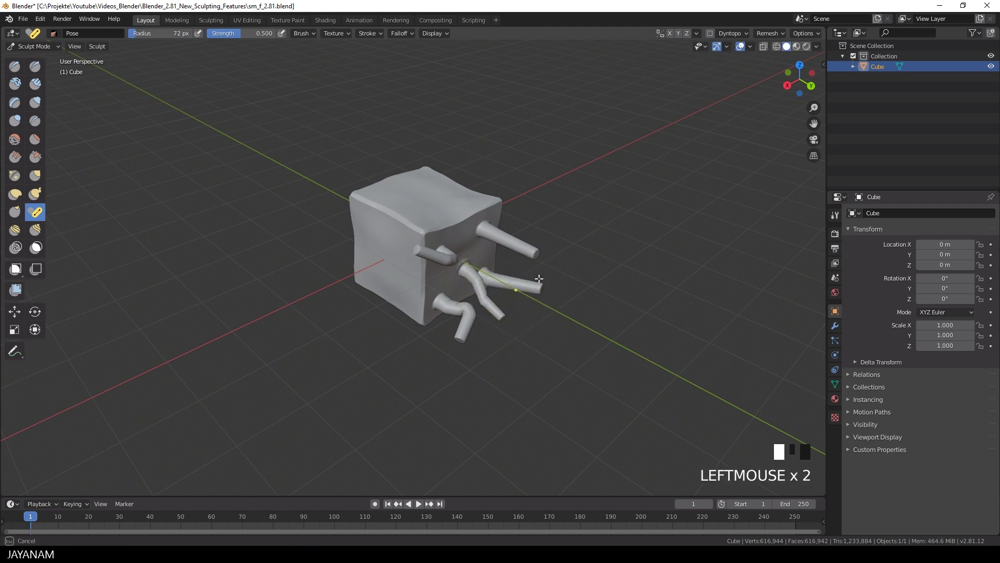
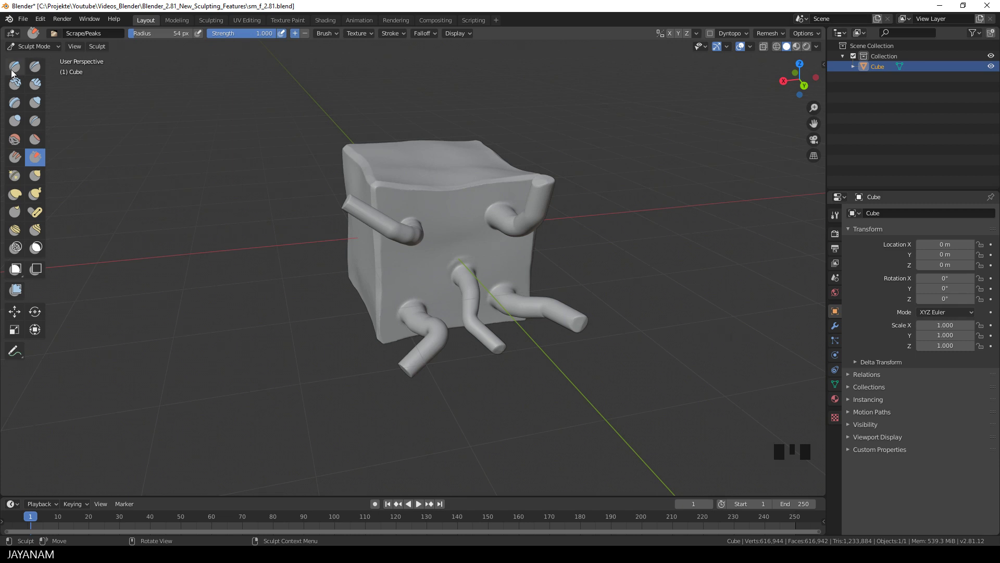
# Step: With Draw Sharp, carve a winding line across the front face between the tubes
pyautogui.click(43, 68)
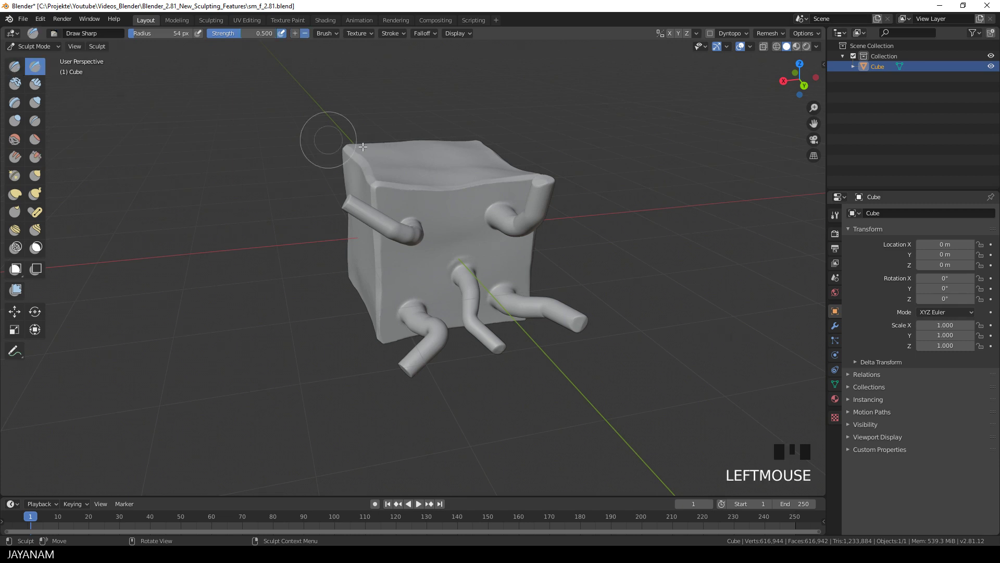
pyautogui.moveTo(462, 216); pyautogui.dragTo(382, 250)
pyautogui.press('f')
pyautogui.moveTo(378, 259); pyautogui.dragTo(567, 224)
pyautogui.moveTo(563, 224); pyautogui.dragTo(634, 164)
pyautogui.moveTo(635, 164); pyautogui.dragTo(627, 168)
pyautogui.moveTo(627, 168); pyautogui.dragTo(447, 214)
pyautogui.moveTo(447, 213); pyautogui.dragTo(390, 208)
pyautogui.moveTo(390, 208); pyautogui.dragTo(468, 191)
pyautogui.moveTo(468, 191); pyautogui.dragTo(416, 26)
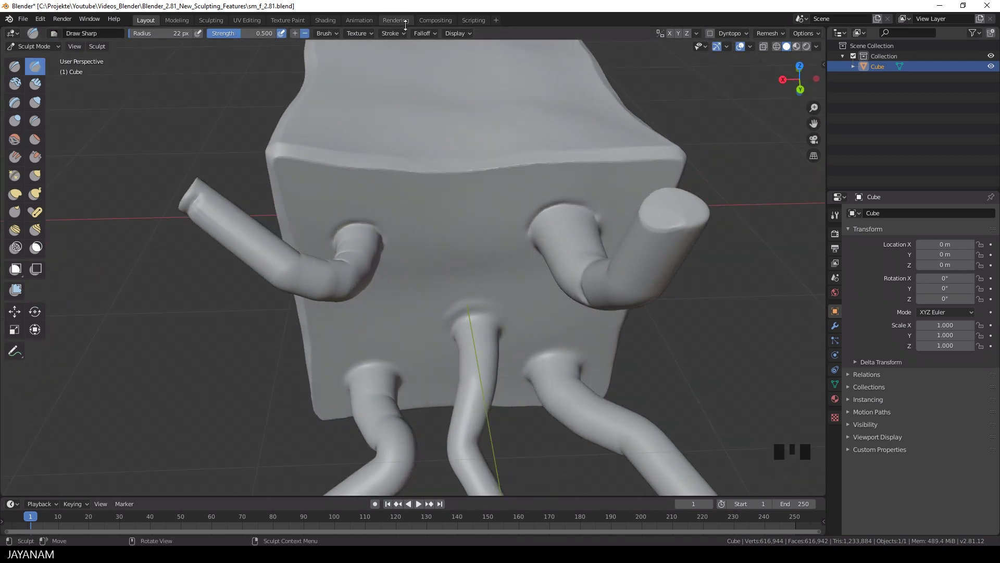
# Step: Enable Smooth Stroke and carve long flowing grooves, including one by the lower middle tube
pyautogui.moveTo(404, 35); pyautogui.dragTo(402, 147)
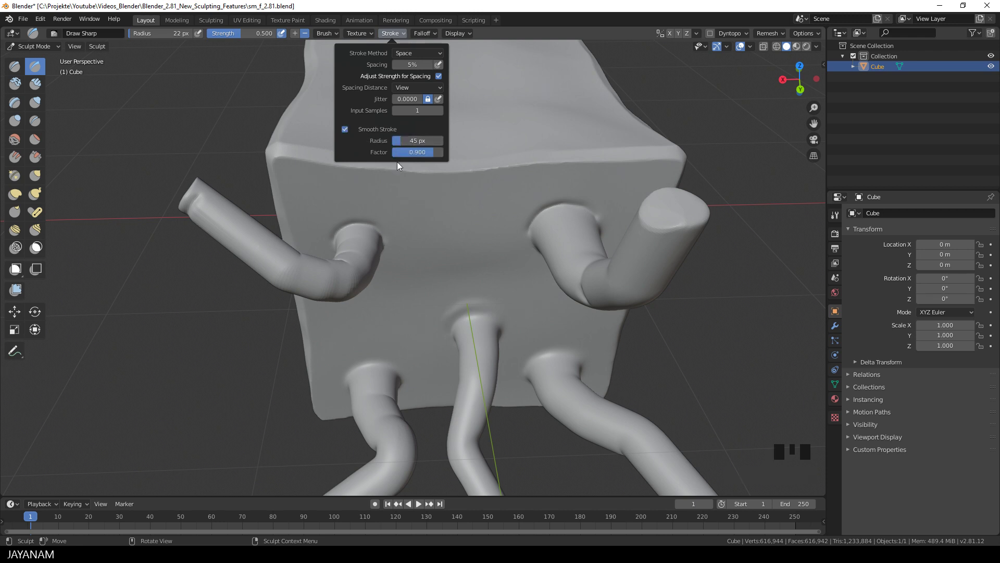
pyautogui.moveTo(289, 228); pyautogui.dragTo(592, 325)
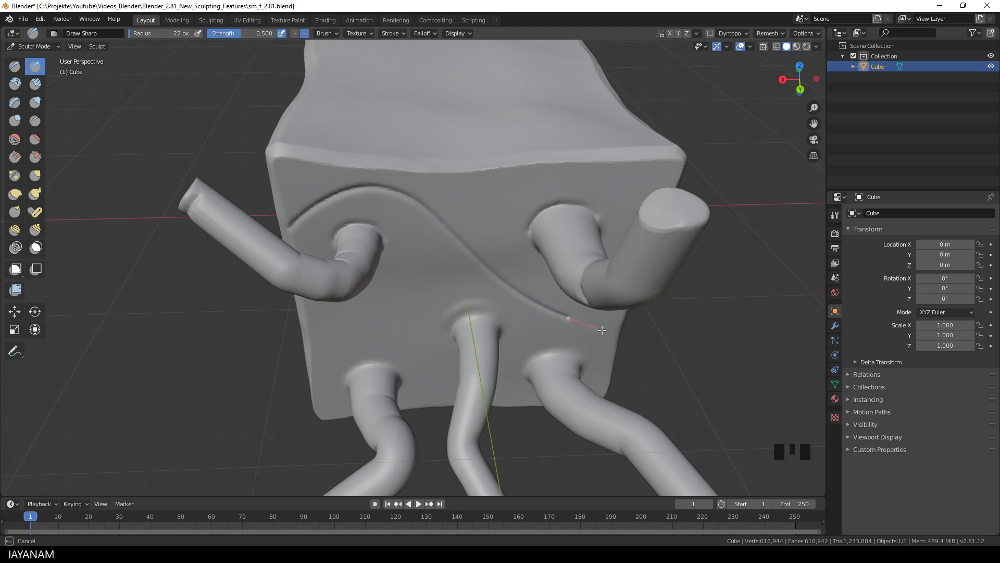
pyautogui.moveTo(678, 250); pyautogui.dragTo(439, 271)
pyautogui.moveTo(439, 271); pyautogui.dragTo(530, 164)
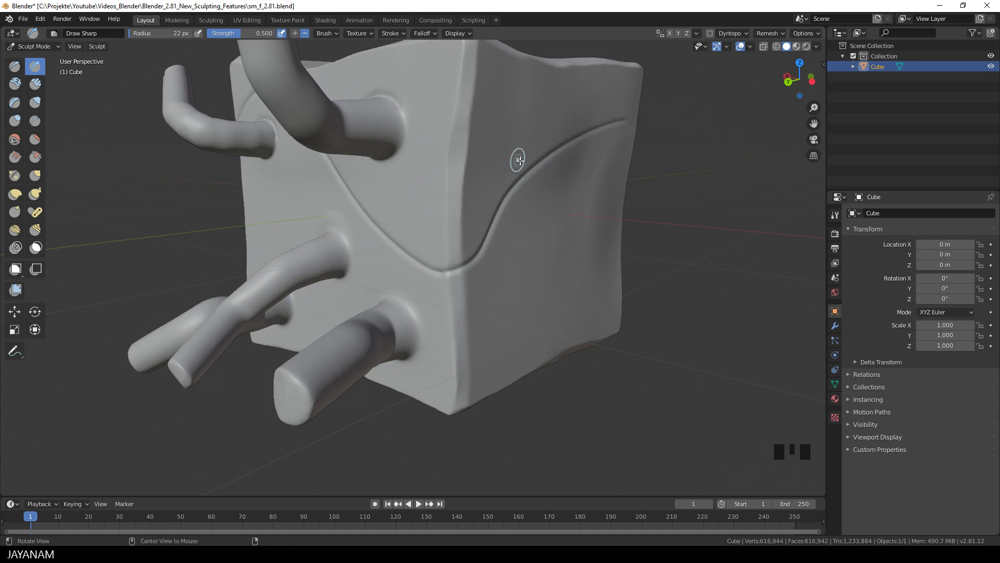
pyautogui.moveTo(536, 179); pyautogui.dragTo(375, 198)
pyautogui.moveTo(374, 199); pyautogui.dragTo(494, 285)
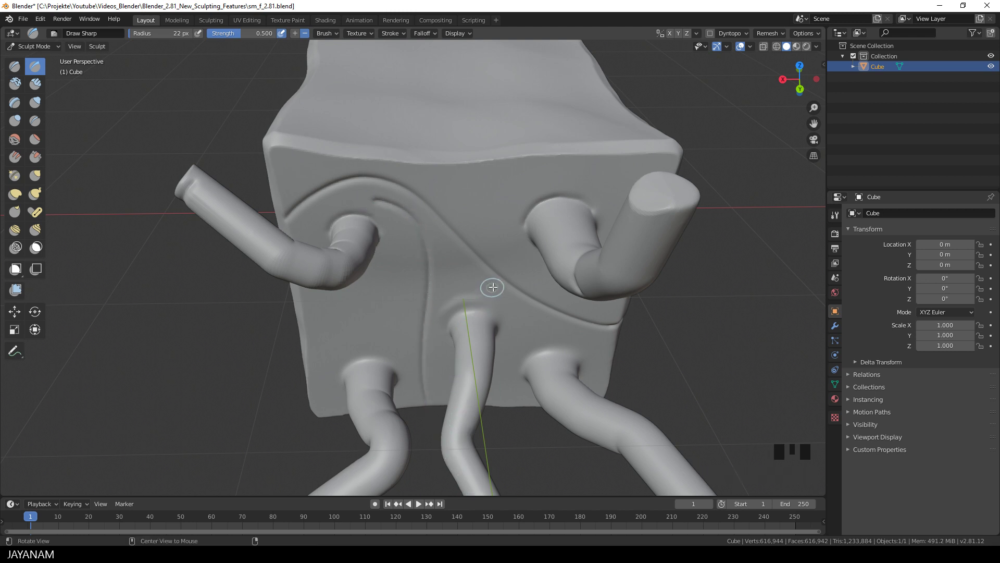
pyautogui.moveTo(375, 202); pyautogui.dragTo(392, 158)
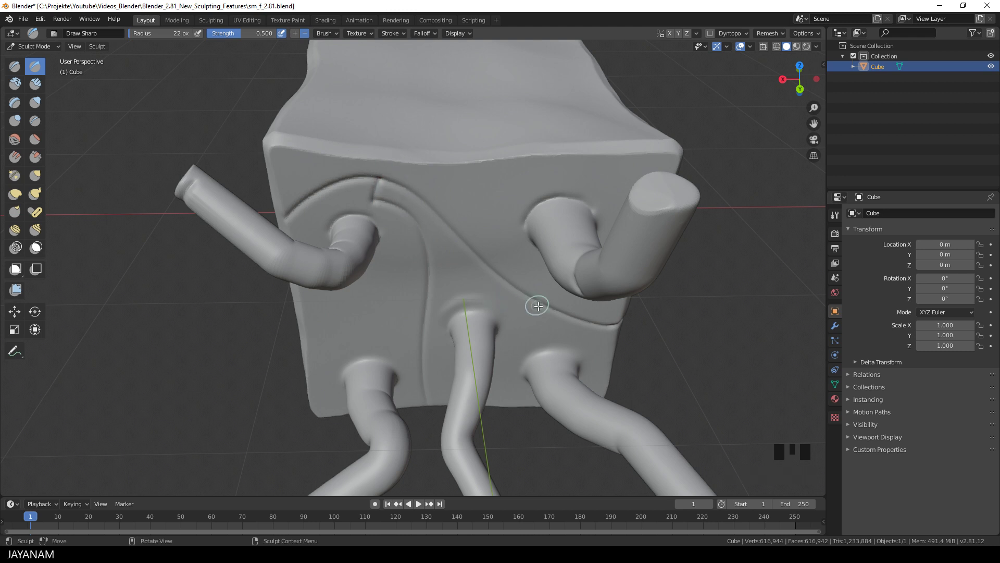
pyautogui.moveTo(493, 265); pyautogui.dragTo(536, 330)
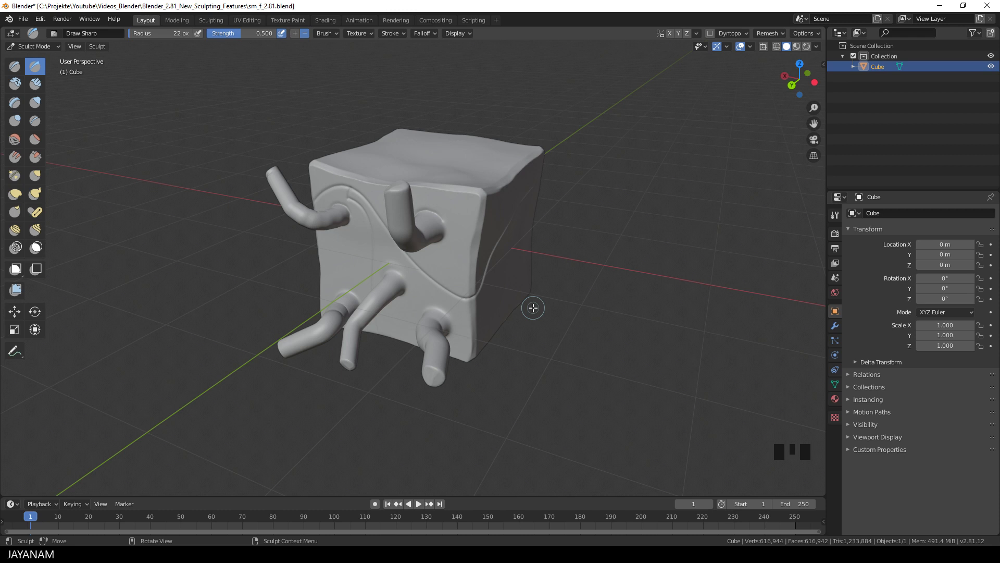
# Step: Pinch the existing grooves on the front face into crisper, sharper lines
pyautogui.click(18, 179)
pyautogui.moveTo(405, 290); pyautogui.dragTo(421, 239)
pyautogui.moveTo(421, 238); pyautogui.dragTo(458, 154)
pyautogui.moveTo(458, 154); pyautogui.dragTo(401, 260)
pyautogui.moveTo(401, 261); pyautogui.dragTo(416, 270)
pyautogui.moveTo(416, 270); pyautogui.dragTo(600, 135)
pyautogui.moveTo(600, 134); pyautogui.dragTo(379, 201)
pyautogui.moveTo(379, 200); pyautogui.dragTo(360, 165)
pyautogui.moveTo(360, 164); pyautogui.dragTo(394, 163)
pyautogui.moveTo(394, 163); pyautogui.dragTo(146, 128)
# Step: Carve new Draw Sharp curves, including an arc around the lower middle tube's base
pyautogui.click(34, 71)
pyautogui.moveTo(387, 195); pyautogui.dragTo(368, 190)
pyautogui.moveTo(368, 190); pyautogui.dragTo(429, 154)
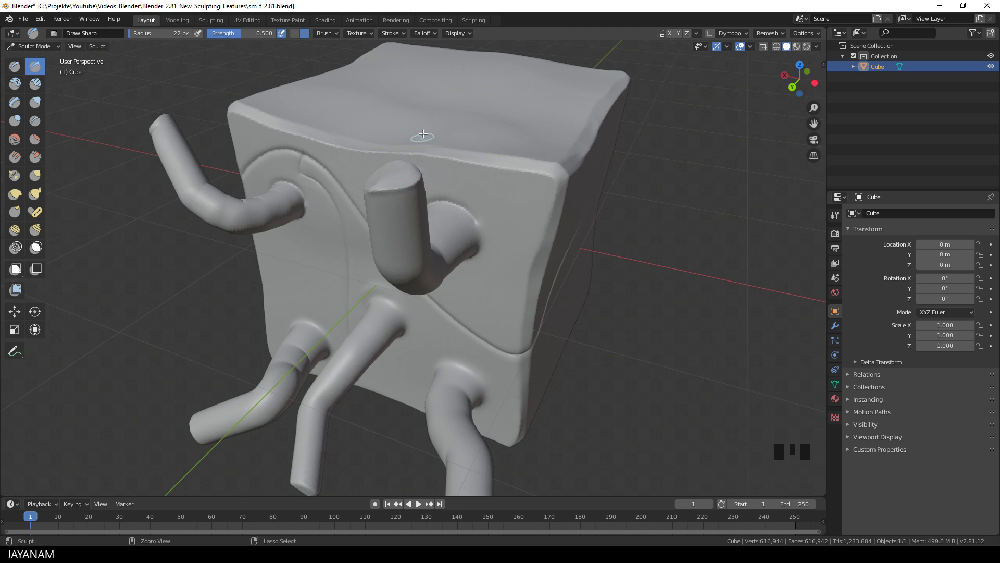
pyautogui.moveTo(420, 171); pyautogui.dragTo(510, 177)
pyautogui.moveTo(510, 177); pyautogui.dragTo(514, 231)
pyautogui.moveTo(556, 152); pyautogui.dragTo(494, 227)
pyautogui.moveTo(432, 266); pyautogui.dragTo(504, 301)
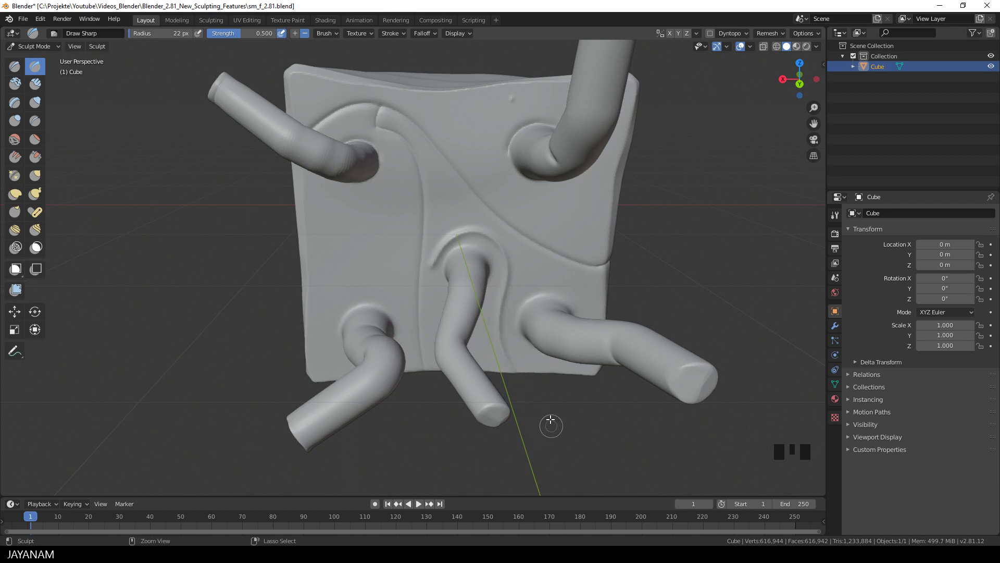
# Step: Orbit to an angled view of the cube and switch to the Box Hide tool
pyautogui.moveTo(549, 250); pyautogui.dragTo(500, 299)
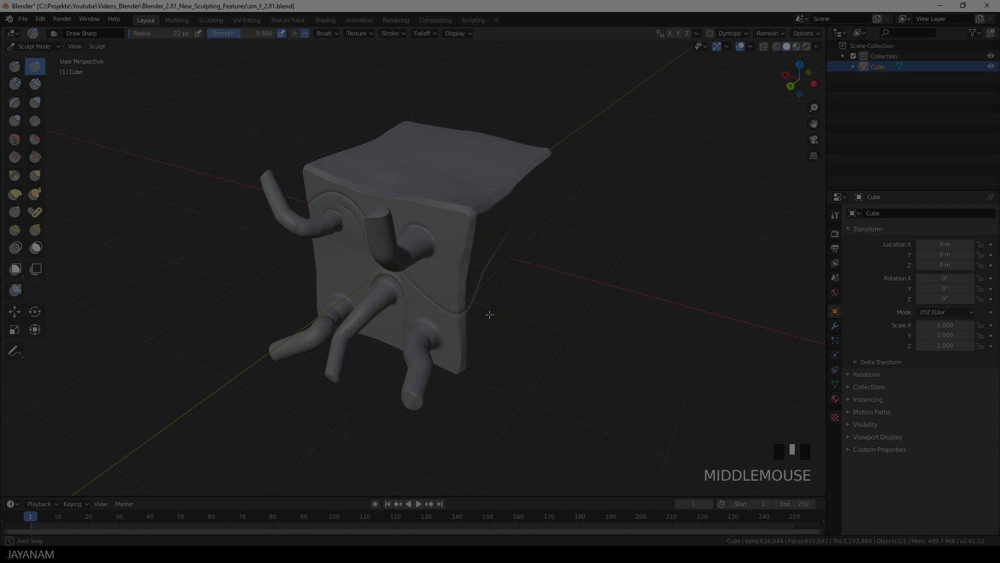
pyautogui.press('ctrl+z')
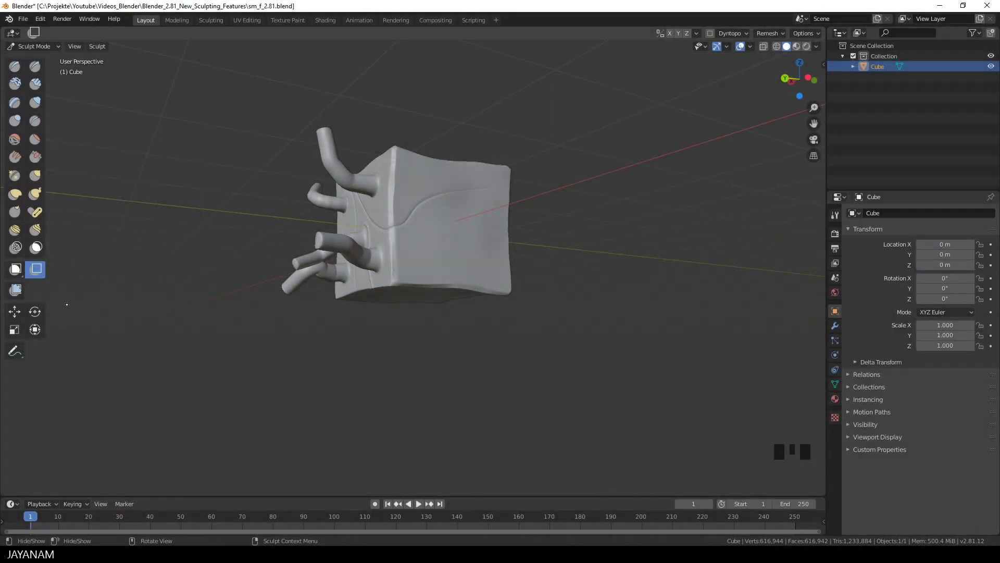
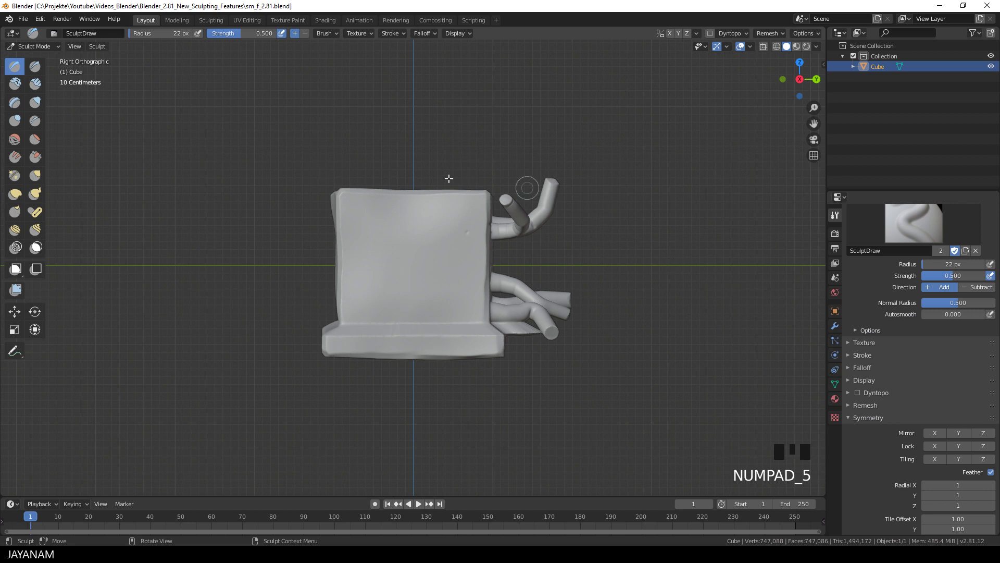
# Step: Stamp a star-textured mask on the plain face and extract it into a separate mesh object
pyautogui.click(38, 250)
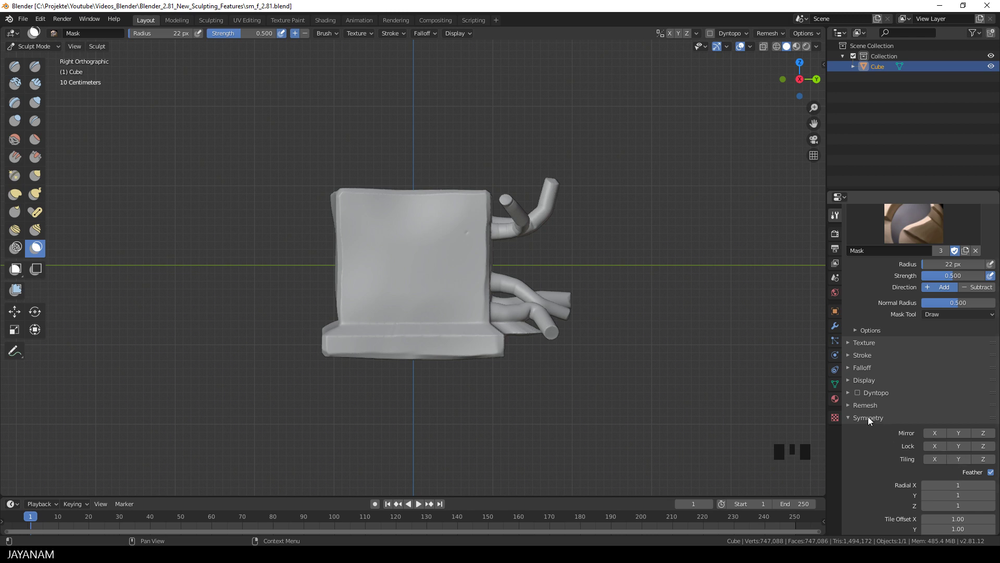
pyautogui.moveTo(993, 489); pyautogui.dragTo(992, 486)
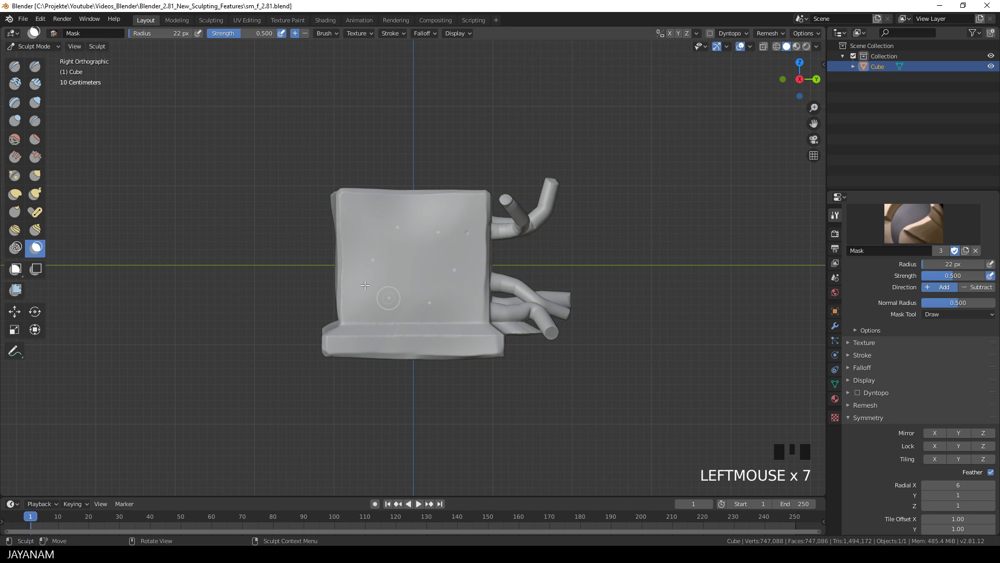
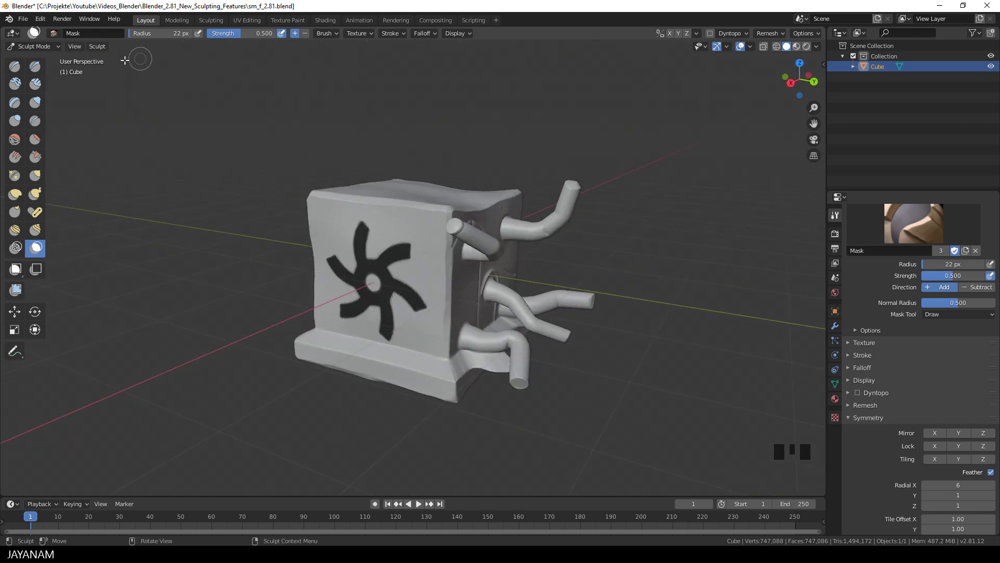
pyautogui.moveTo(107, 49); pyautogui.dragTo(141, 253)
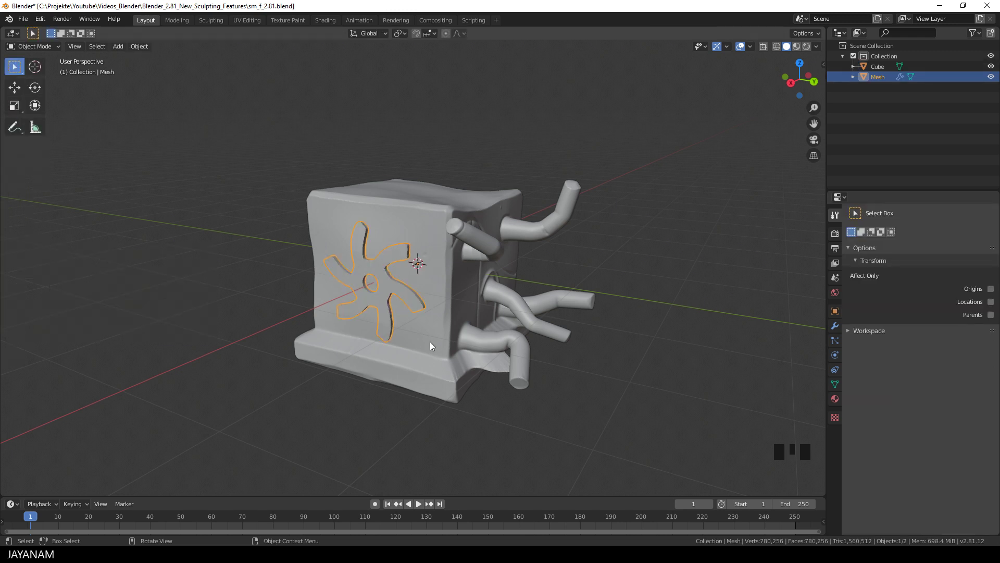
# Step: Orbit around the extracted star mesh to inspect its new solid thickness
pyautogui.moveTo(411, 335); pyautogui.dragTo(795, 379)
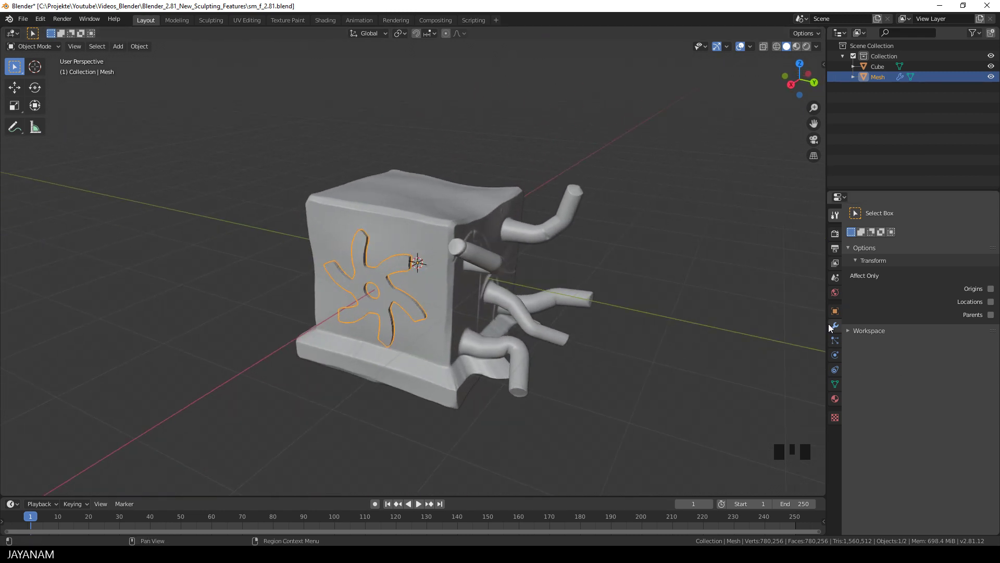
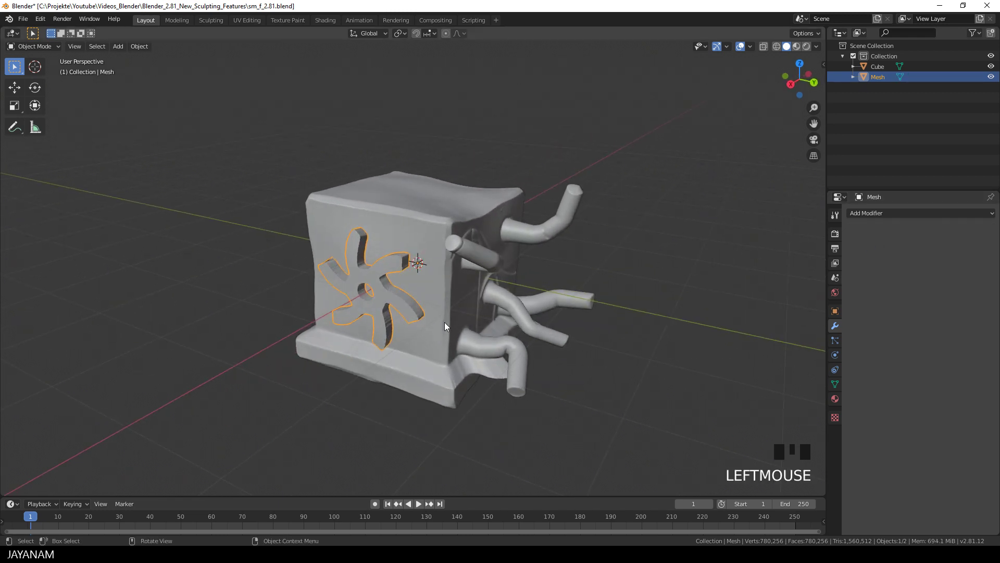
pyautogui.scroll(3)
# Step: Enter Edit Mode on the star and frame the stray point near its left arm
pyautogui.press('Tab')
pyautogui.middleClick(434, 307)
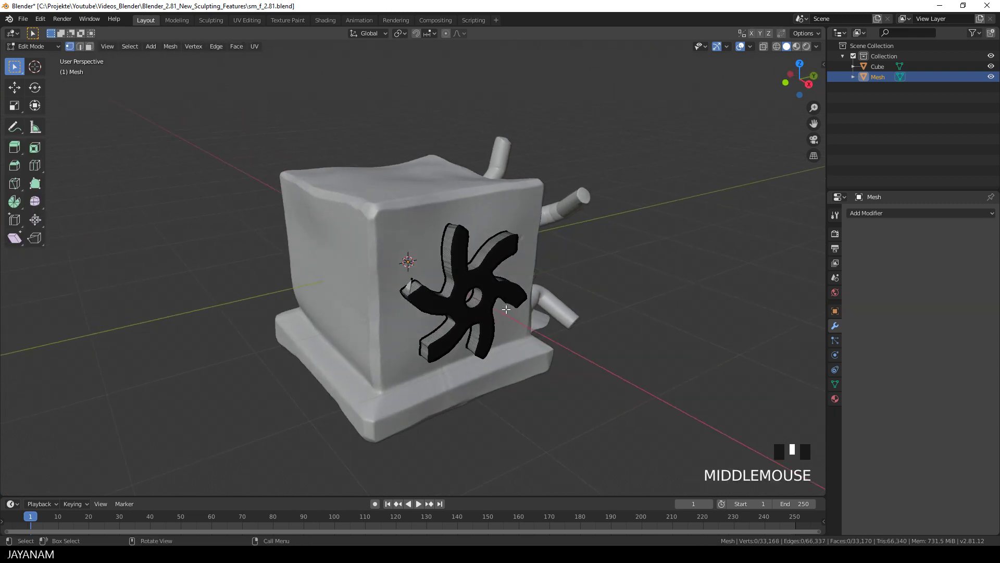
pyautogui.scroll(3)
pyautogui.moveTo(506, 310); pyautogui.dragTo(437, 295)
pyautogui.scroll(3)
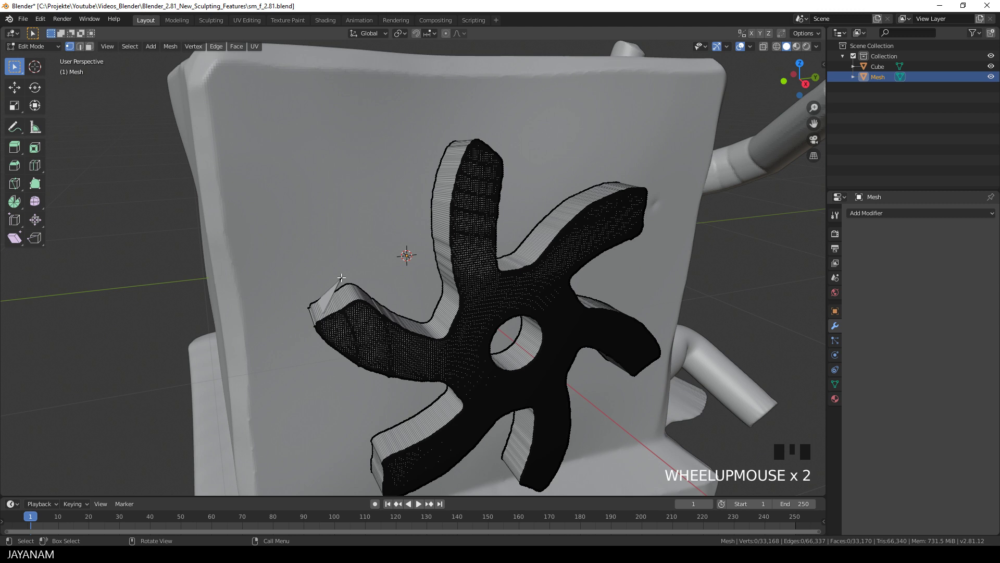
pyautogui.moveTo(342, 283); pyautogui.dragTo(383, 261)
# Step: Select the stray vertex at the arm tip and delete it as Vertices
pyautogui.click(341, 277)
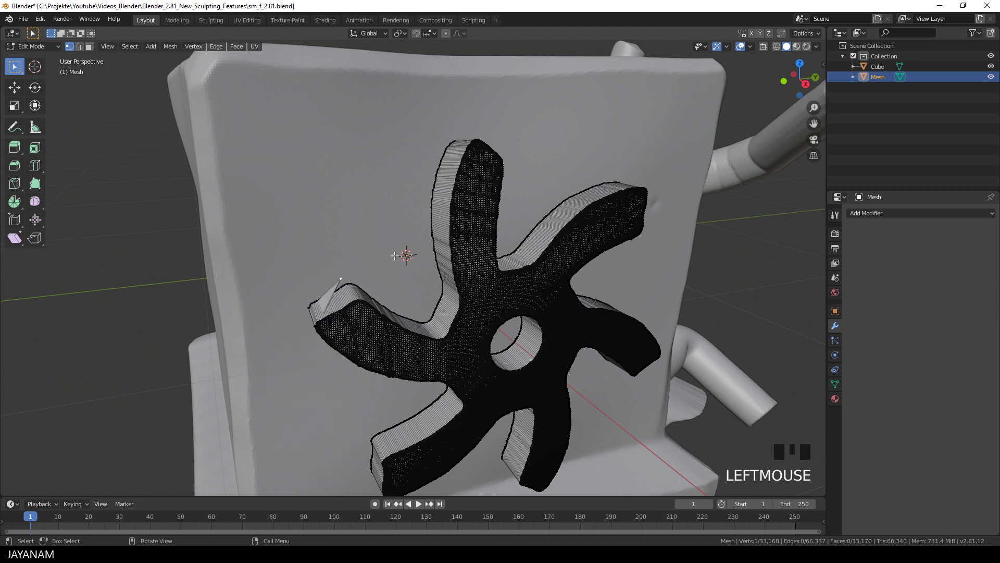
pyautogui.press('Delete')
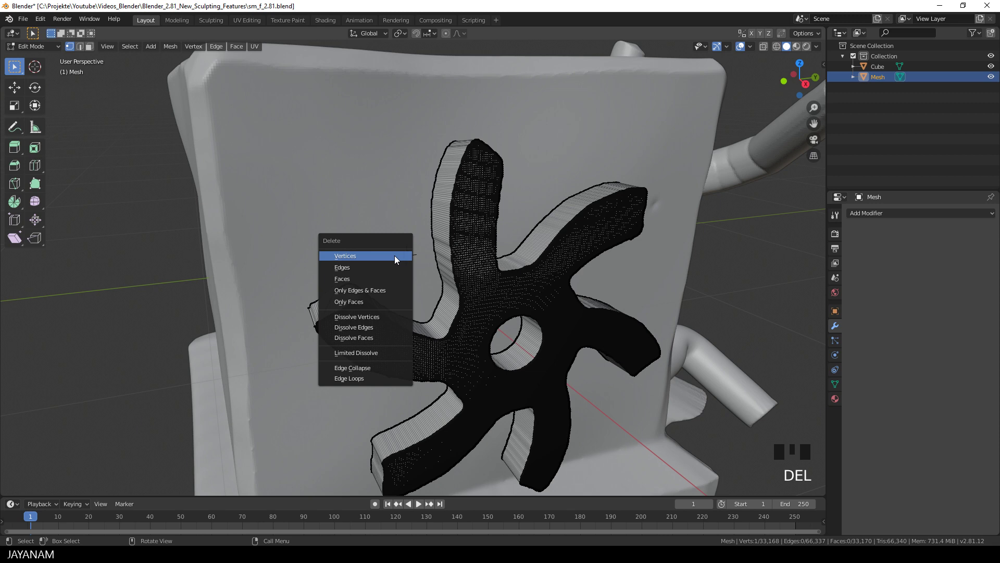
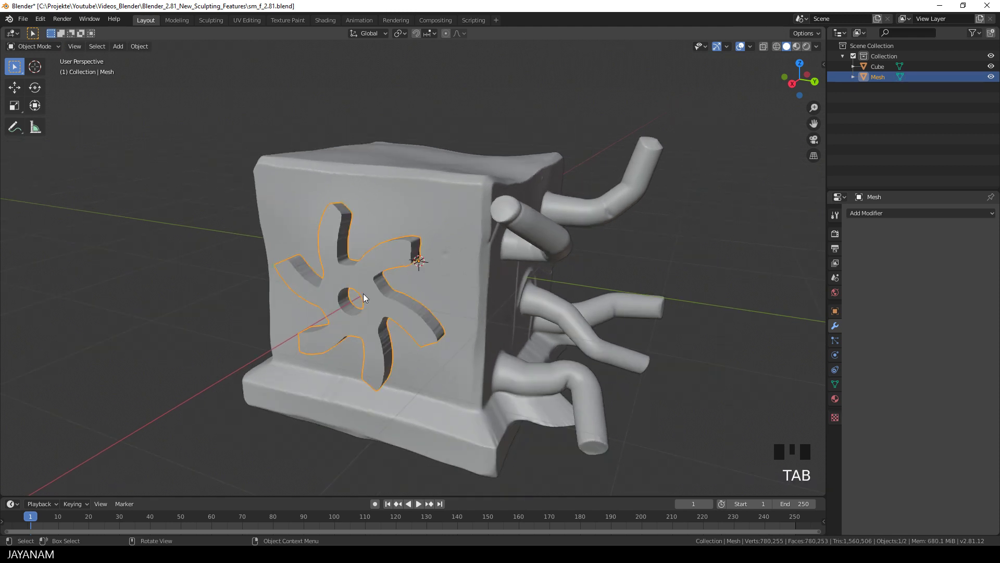
# Step: Voxel remesh the star in Sculpt Mode and verify its dense topology in Edit Mode
pyautogui.press('ctrl+Tab')
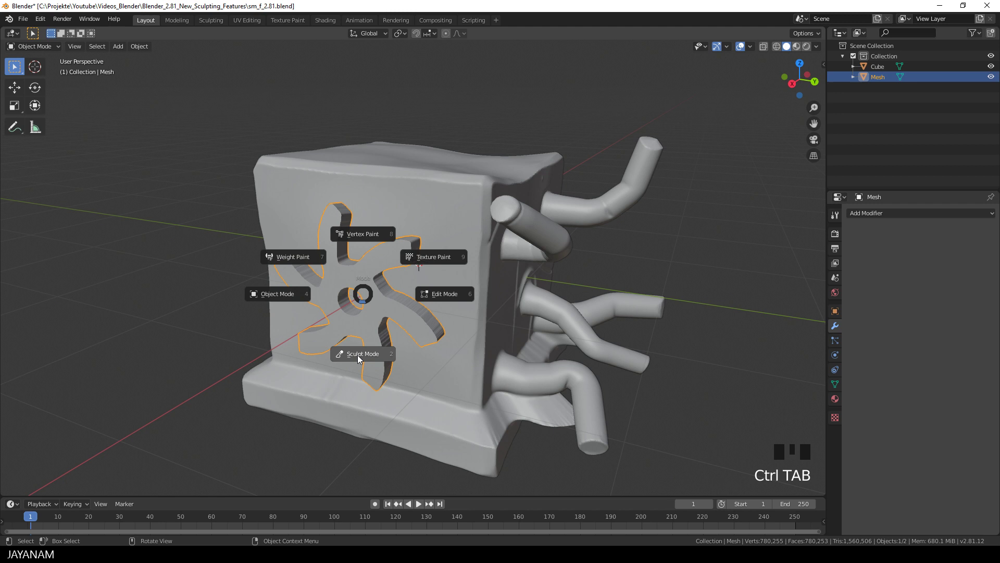
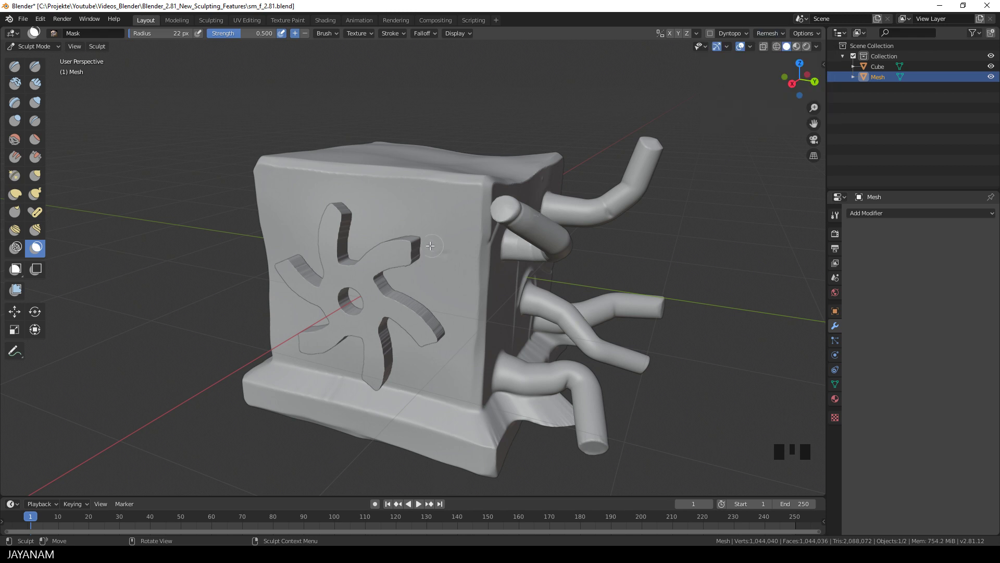
pyautogui.moveTo(413, 251); pyautogui.dragTo(527, 273)
pyautogui.scroll(3)
pyautogui.press('Tab')
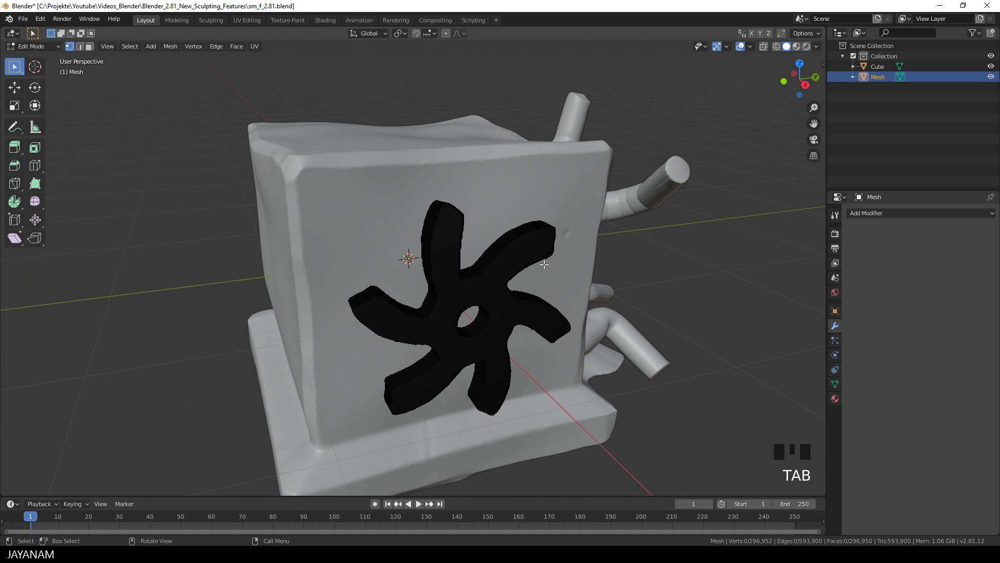
pyautogui.press('Tab')
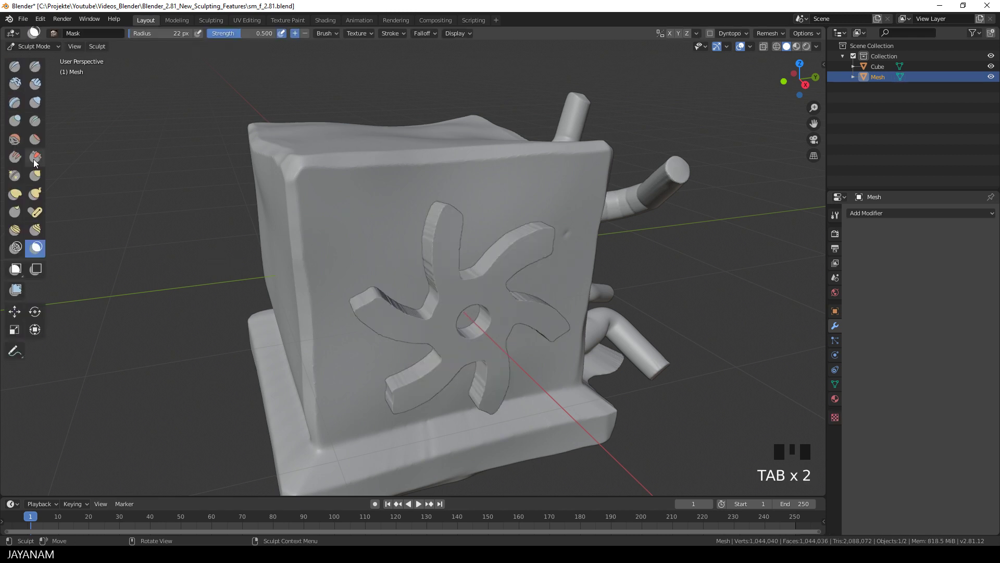
# Step: Scrape the star arm edges flat with the Scrape brush at strength 1.0, undoing one stroke
pyautogui.click(41, 158)
pyautogui.scroll(3)
pyautogui.moveTo(501, 285); pyautogui.dragTo(464, 164)
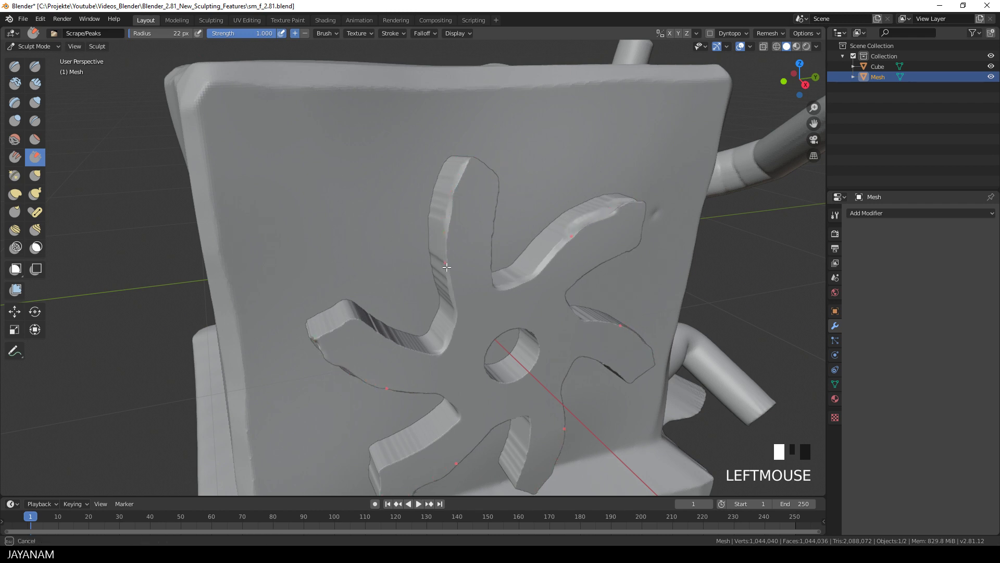
pyautogui.moveTo(452, 209); pyautogui.dragTo(481, 309)
pyautogui.scroll(-3)
pyautogui.moveTo(480, 287); pyautogui.dragTo(515, 238)
pyautogui.scroll(3)
pyautogui.press('ctrl+z')
# Step: Finish scraping the remaining star arm edges smooth all around
pyautogui.moveTo(458, 172); pyautogui.dragTo(531, 389)
pyautogui.moveTo(374, 338); pyautogui.dragTo(419, 323)
pyautogui.scroll(-3)
pyautogui.moveTo(512, 226); pyautogui.dragTo(554, 269)
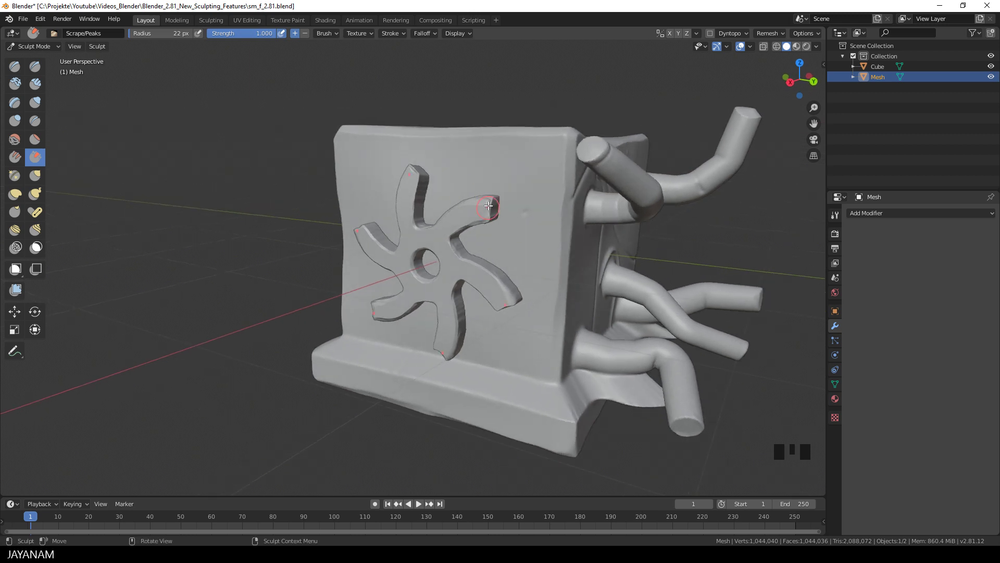
pyautogui.moveTo(490, 199); pyautogui.dragTo(515, 228)
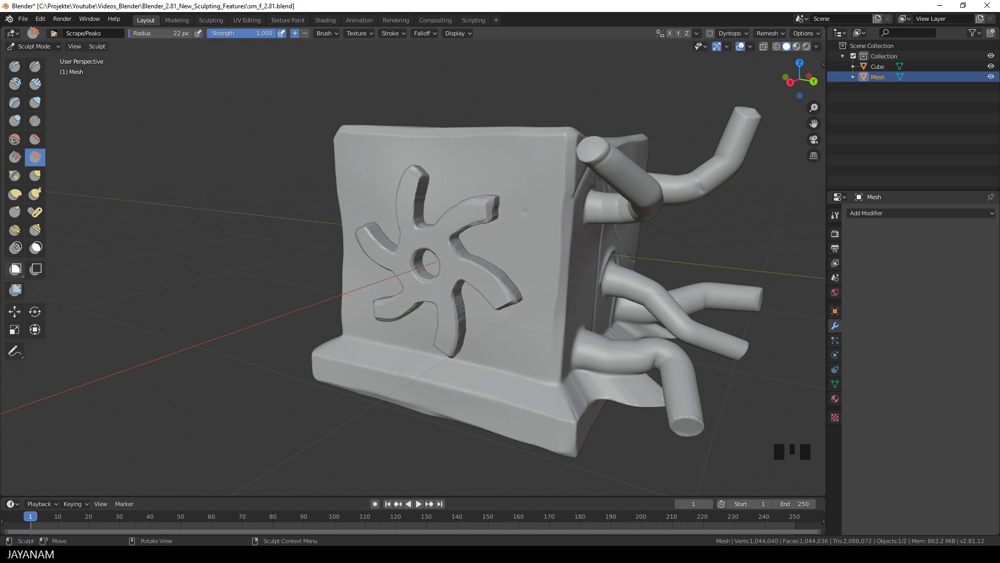